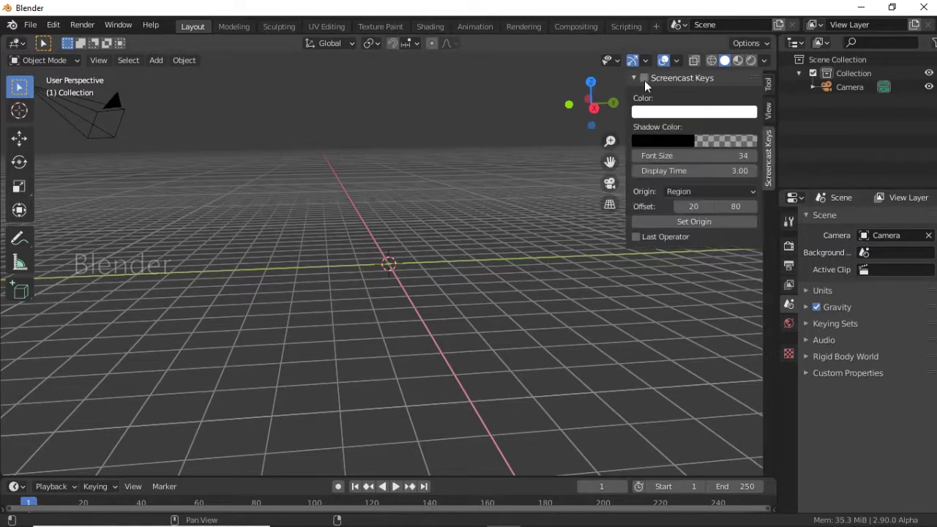
# Enable Bloom in the Eevee render settings and view the scene with rendered shading.
pyautogui.press('n')
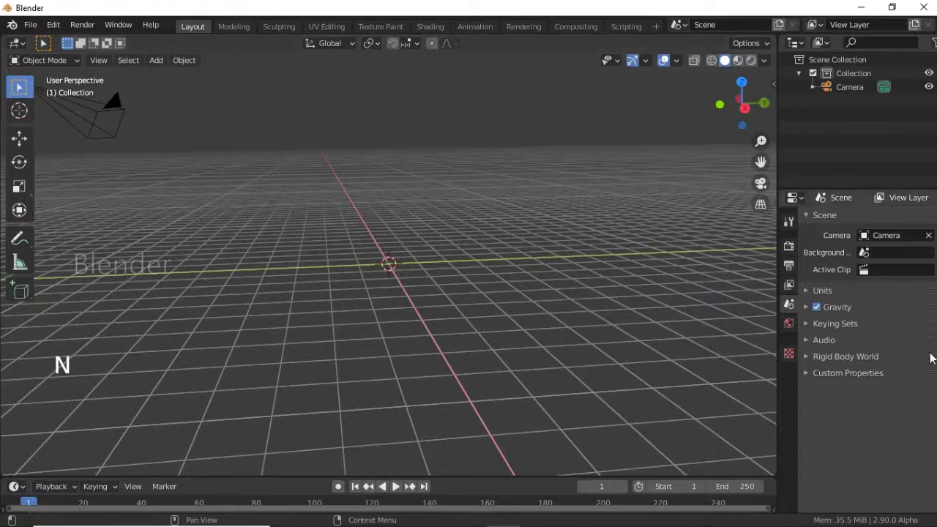
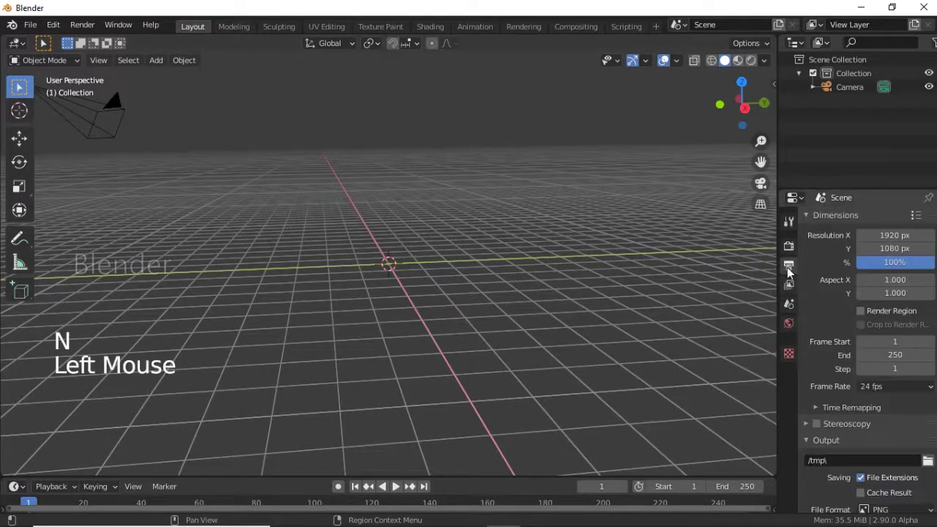
pyautogui.click(787, 249)
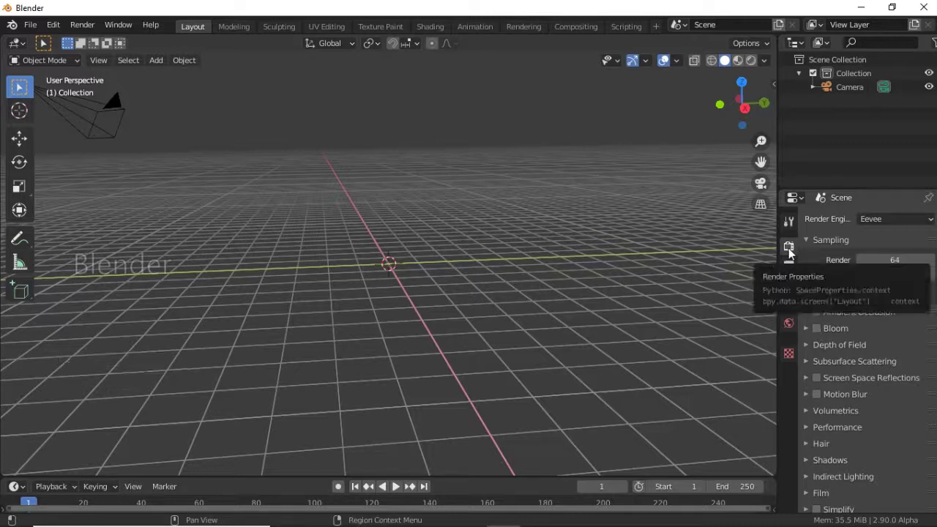
pyautogui.click(821, 332)
pyautogui.middleClick(484, 183)
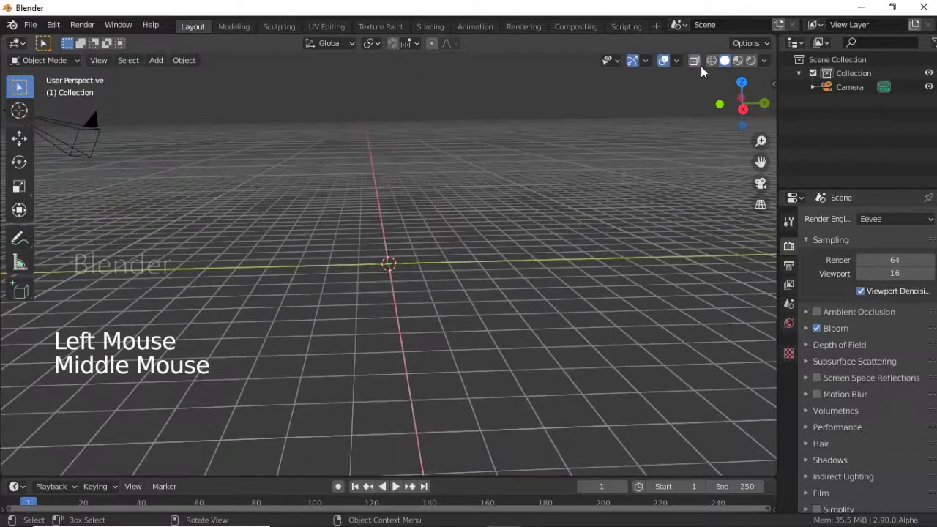
pyautogui.click(730, 101)
pyautogui.middleClick(606, 191)
pyautogui.middleClick(443, 144)
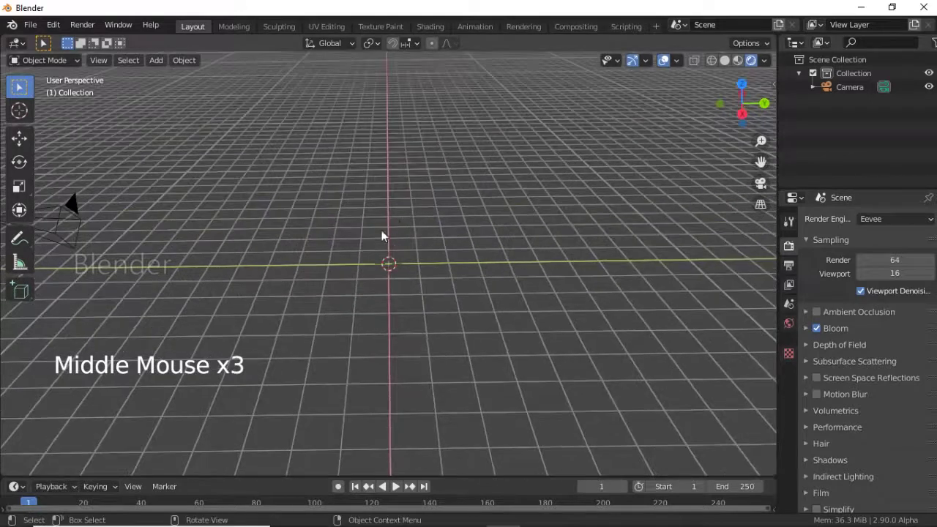
# Add a Text object and rotate it 90 degrees about X so it stands upright.
pyautogui.press('shift+a')
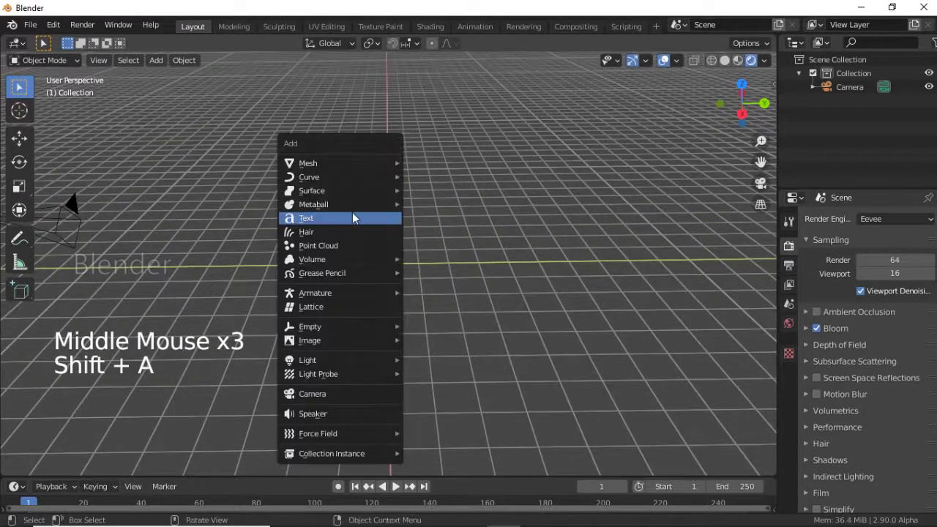
pyautogui.middleClick(510, 273)
pyautogui.scroll(3)
pyautogui.press('r')
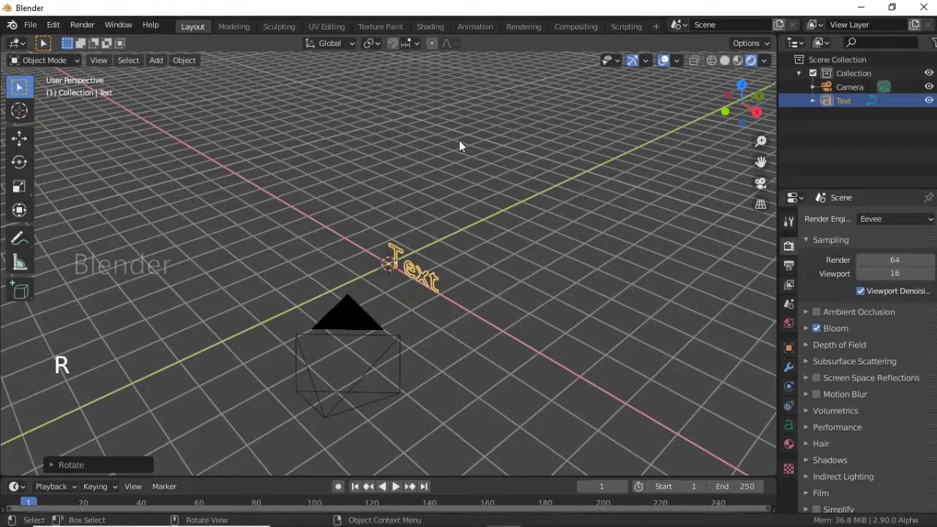
pyautogui.middleClick(495, 144)
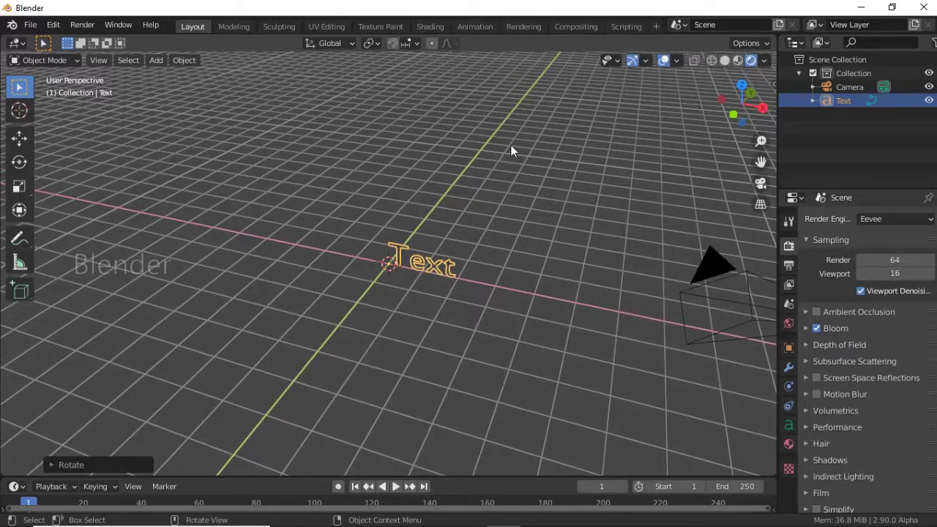
pyautogui.middleClick(522, 136)
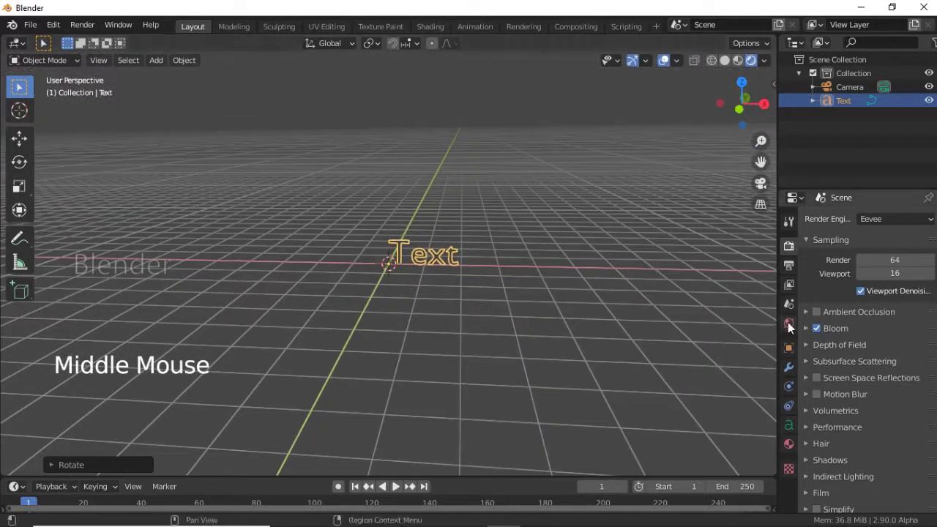
# Set the world background colour to black and return the viewport to solid shading.
pyautogui.click(793, 326)
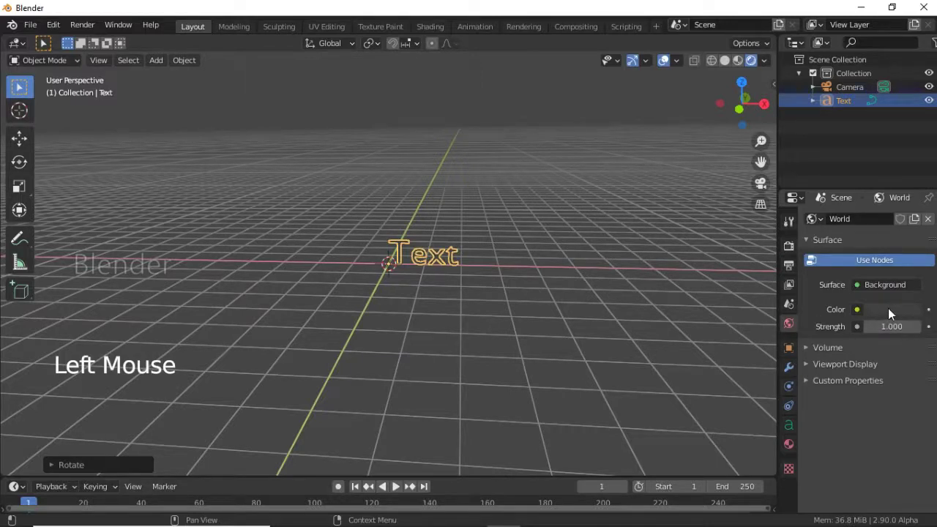
pyautogui.click(900, 315)
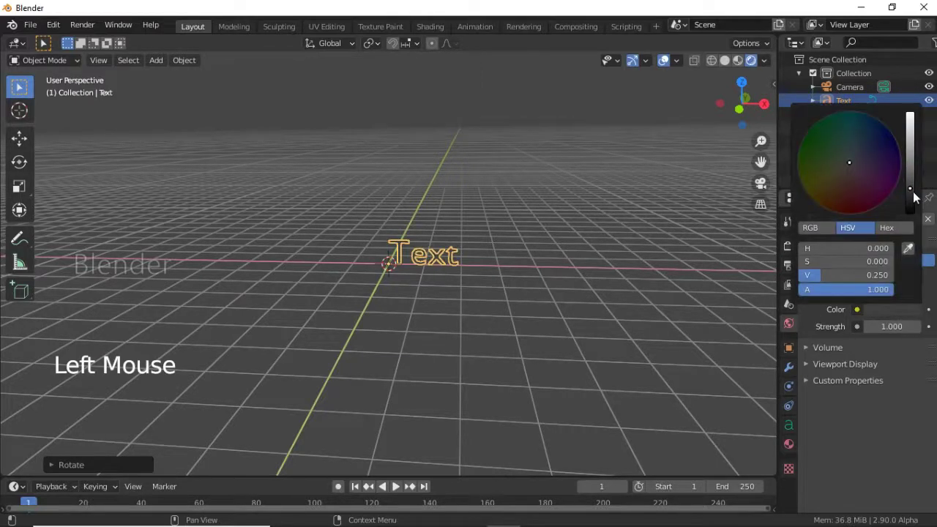
pyautogui.middleClick(507, 96)
pyautogui.scroll(3)
pyautogui.middleClick(506, 207)
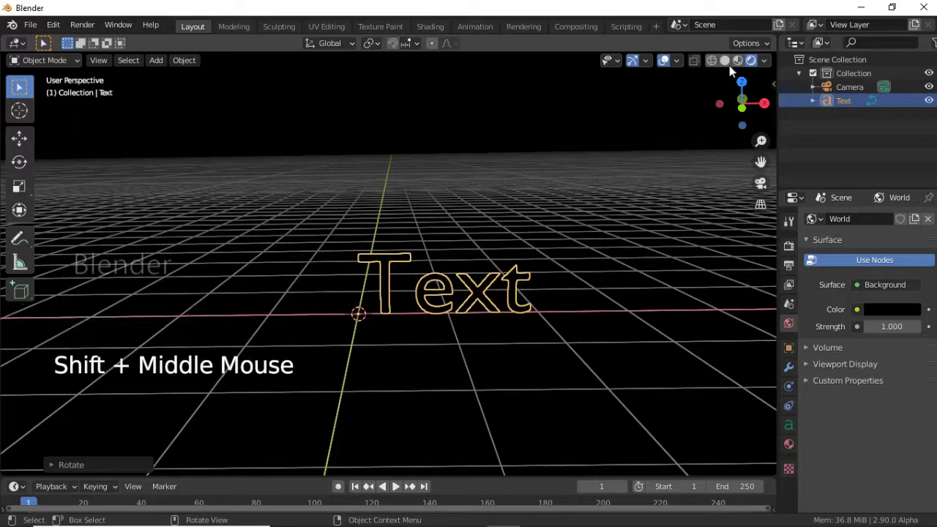
pyautogui.click(731, 65)
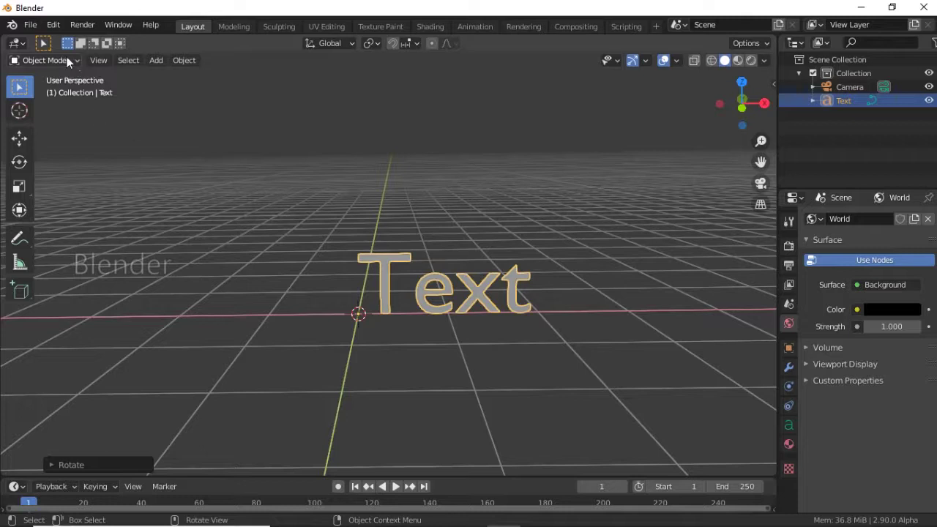
# Enter text edit mode and delete the placeholder word 'Text'.
pyautogui.click(71, 61)
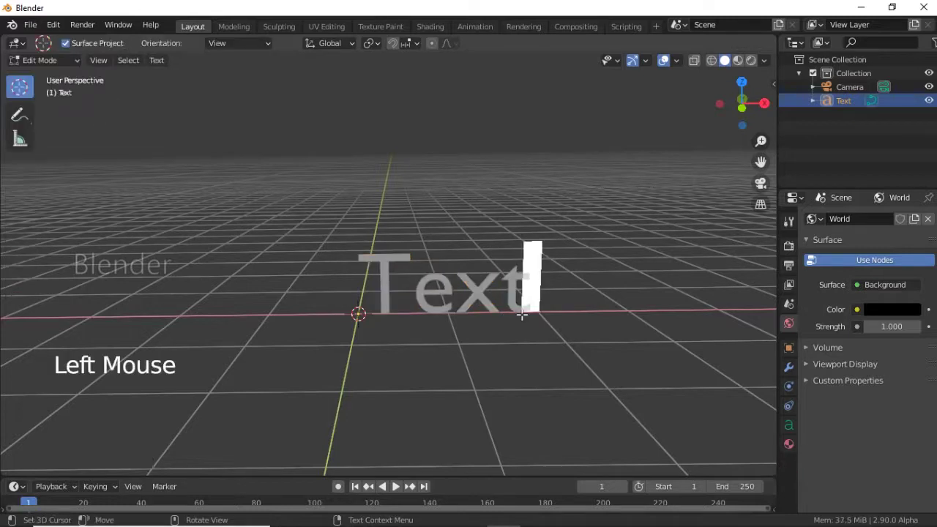
pyautogui.press('BackSpace')
pyautogui.press('BackSpace')
pyautogui.press('BackSpace')
pyautogui.press('BackSpace')
pyautogui.scroll(-3)
# Type the new wording 'Happy Independence' for the text object.
pyautogui.press('shift+h')
pyautogui.press('a')
pyautogui.press('p')
pyautogui.press('p')
pyautogui.press('y')
pyautogui.press('space')
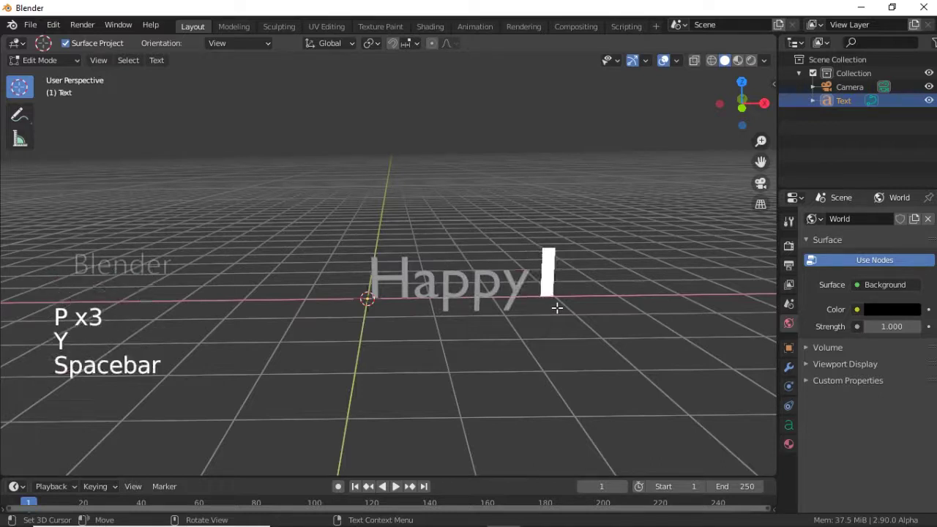
pyautogui.press('shift+i')
pyautogui.press('n')
pyautogui.press('d')
pyautogui.press('e')
pyautogui.press('p')
pyautogui.press('e')
pyautogui.press('n')
pyautogui.press('d')
pyautogui.press('e')
pyautogui.press('n')
pyautogui.press('c')
pyautogui.press('e')
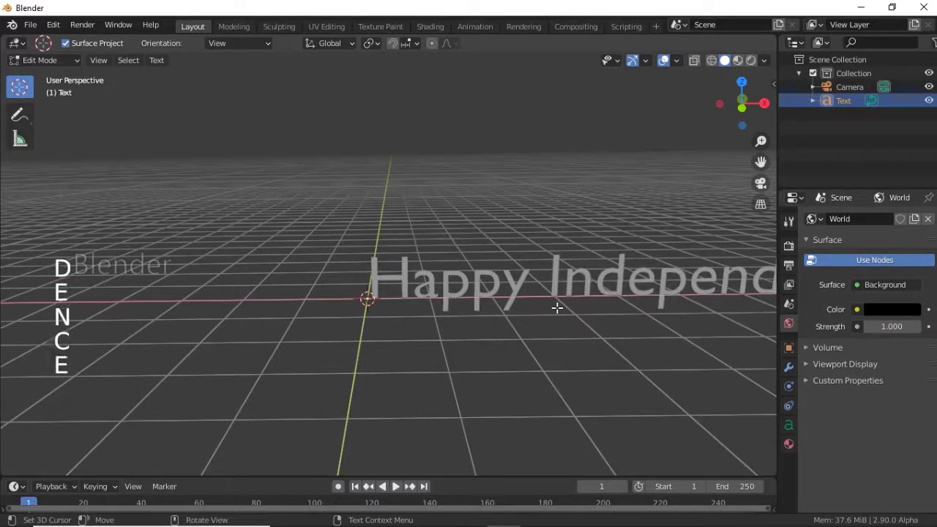
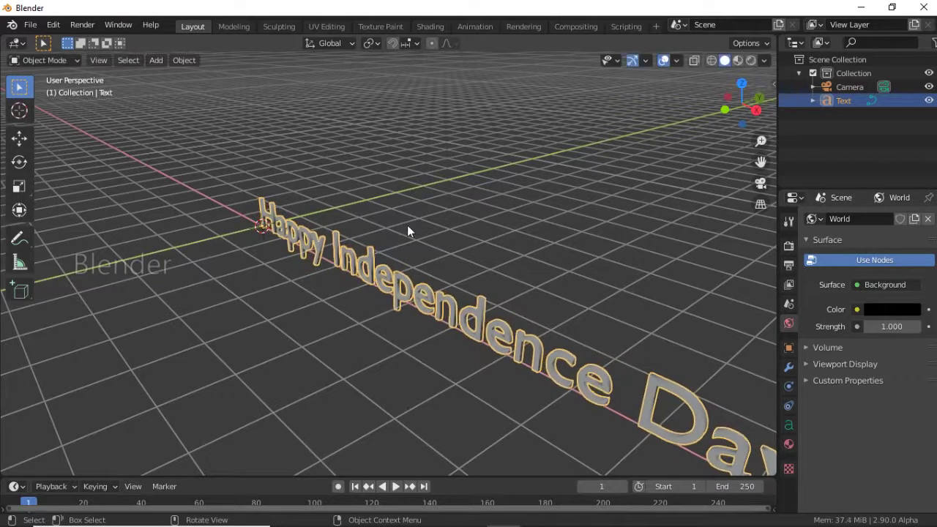
# Finish the wording and switch the text from Edit Mode back to Object Mode.
pyautogui.click(428, 218)
pyautogui.middleClick(428, 216)
pyautogui.click(294, 238)
pyautogui.middleClick(322, 226)
pyautogui.click(74, 69)
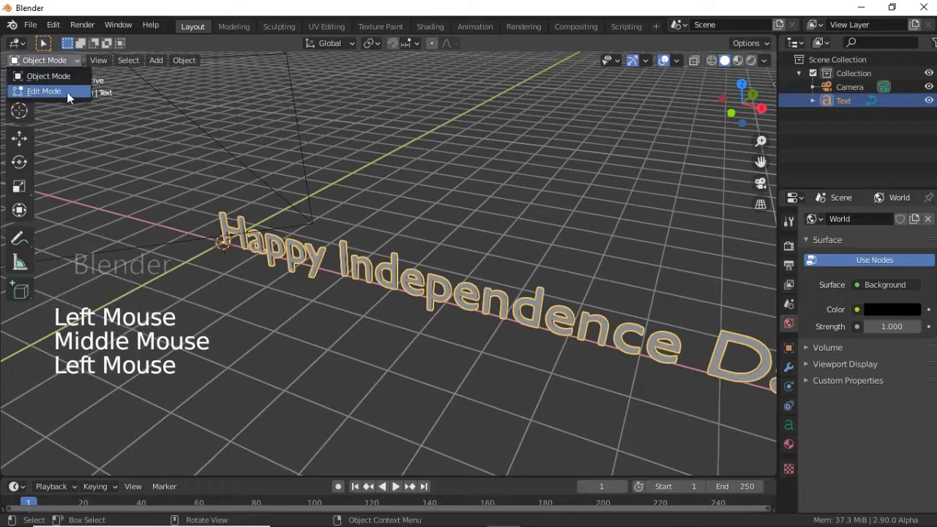
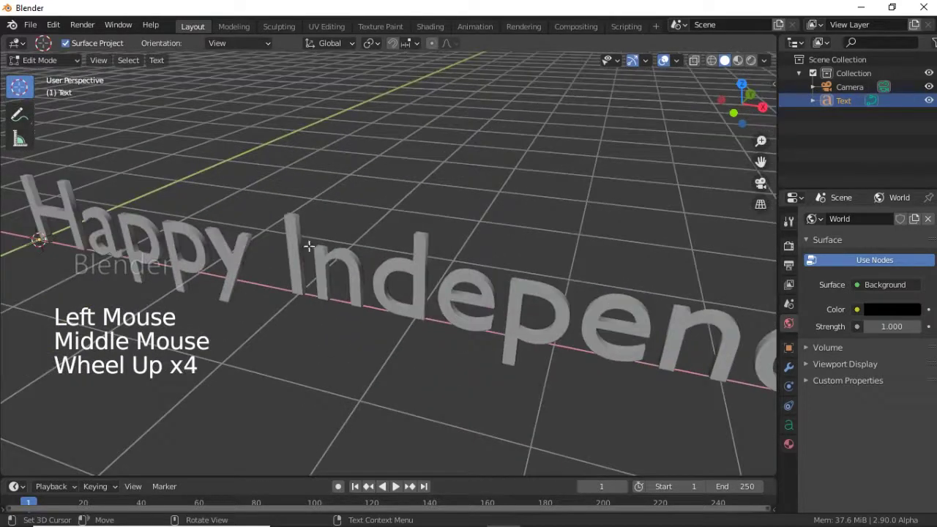
pyautogui.scroll(-3)
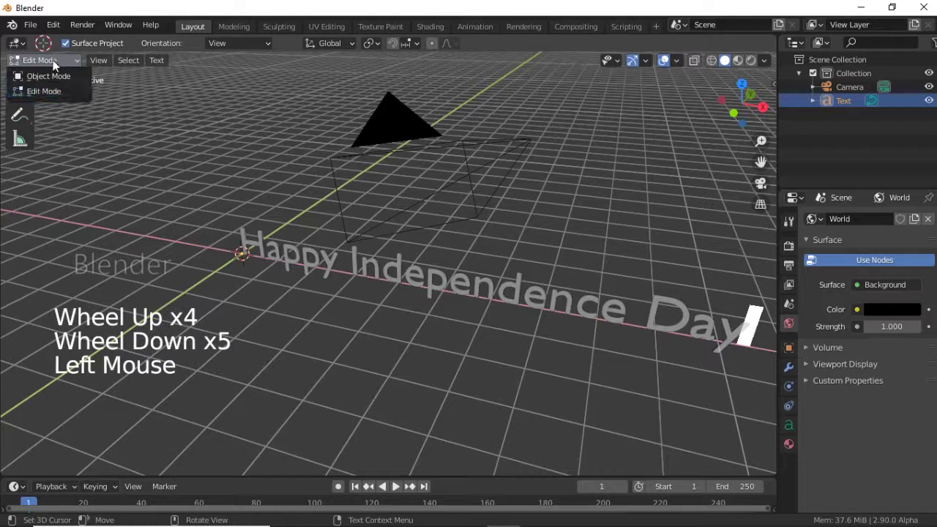
pyautogui.click(63, 76)
pyautogui.click(63, 69)
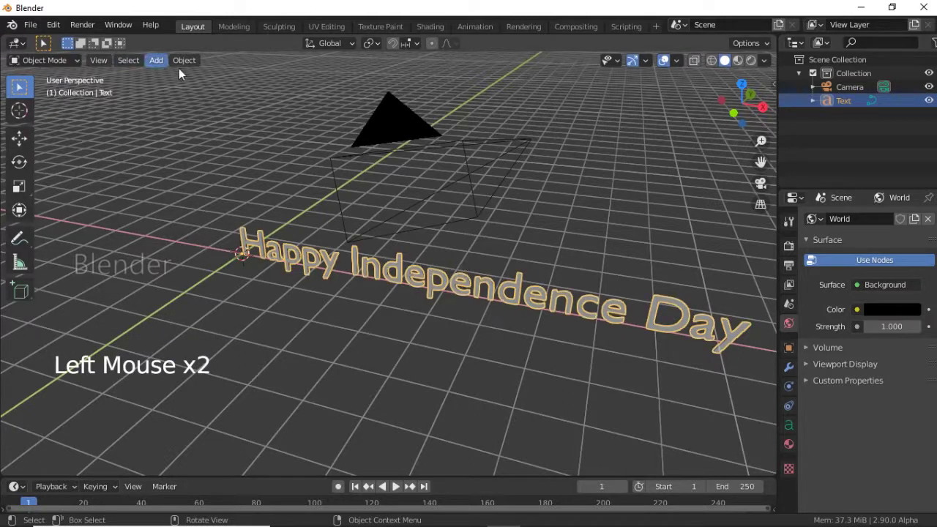
# Convert the text object into a mesh via the Object menu.
pyautogui.click(190, 64)
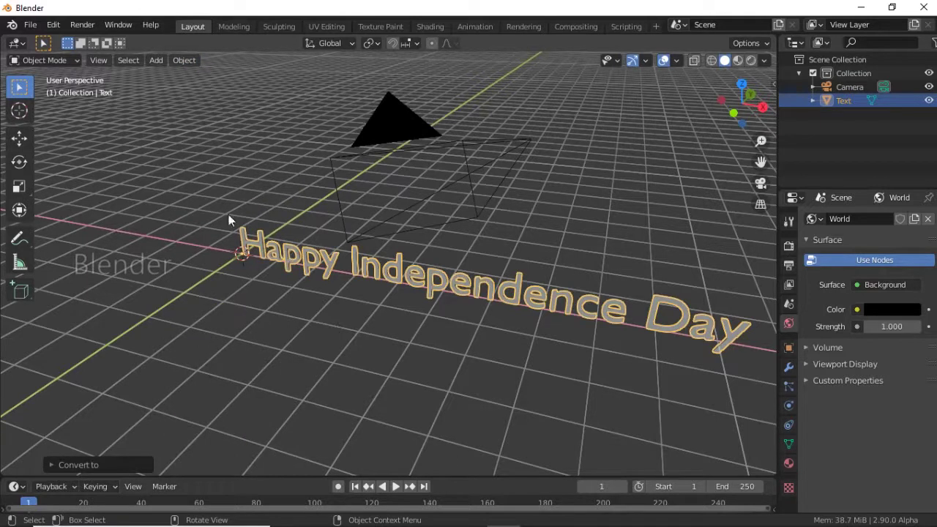
pyautogui.click(44, 68)
pyautogui.middleClick(161, 97)
pyautogui.scroll(3)
pyautogui.middleClick(240, 159)
pyautogui.scroll(3)
pyautogui.scroll(-3)
pyautogui.scroll(-3)
# Enter Edit Mode on the converted mesh to show its vertices.
pyautogui.click(63, 66)
pyautogui.click(290, 171)
pyautogui.click(319, 267)
pyautogui.click(71, 68)
pyautogui.middleClick(294, 188)
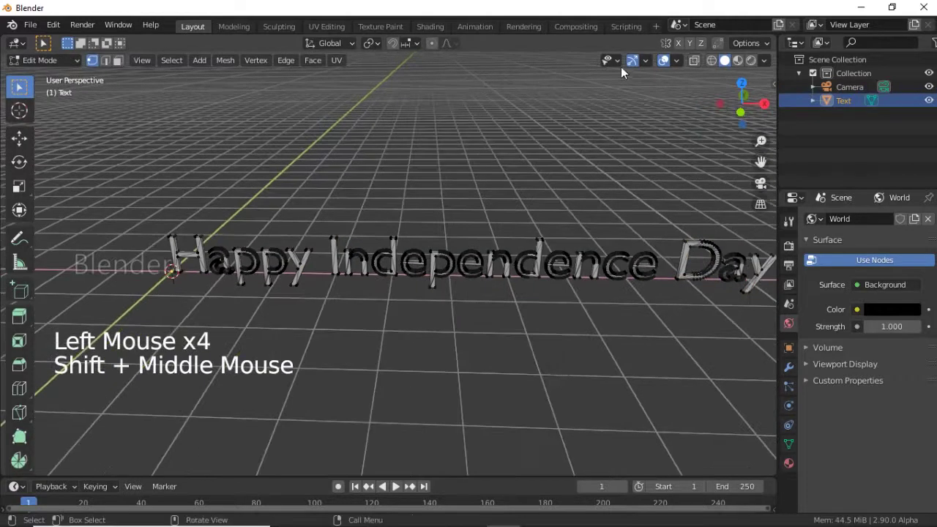
pyautogui.click(710, 62)
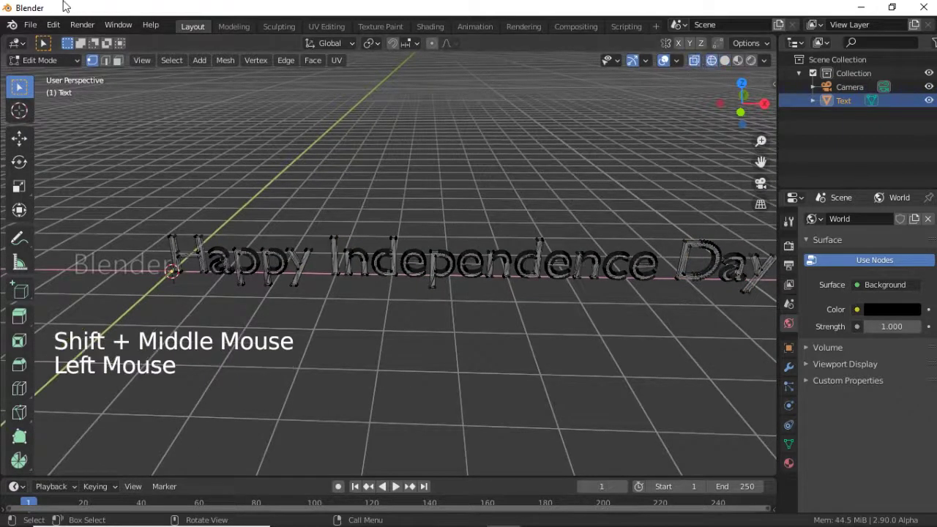
# From the front view, separate each word's letters into Text, Text.001 and Text.002, then return to Object Mode.
pyautogui.press('KP_1')
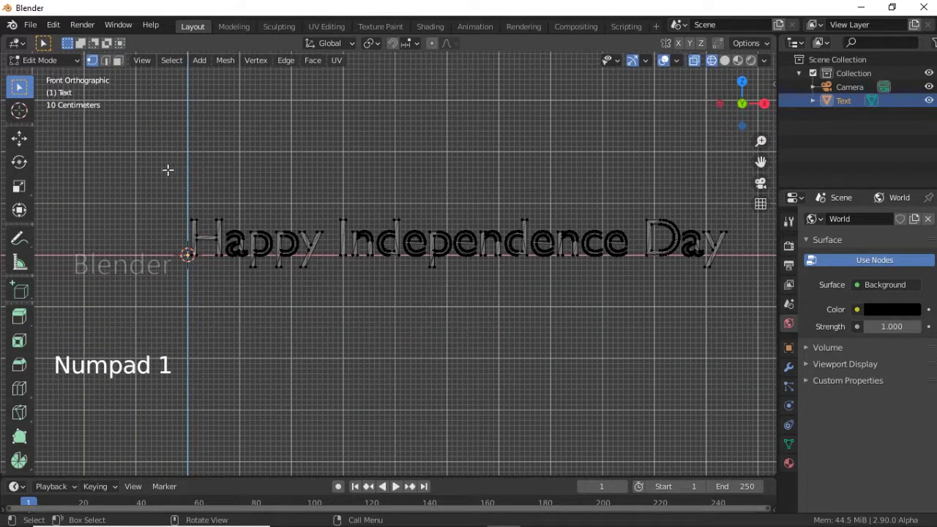
pyautogui.press('b')
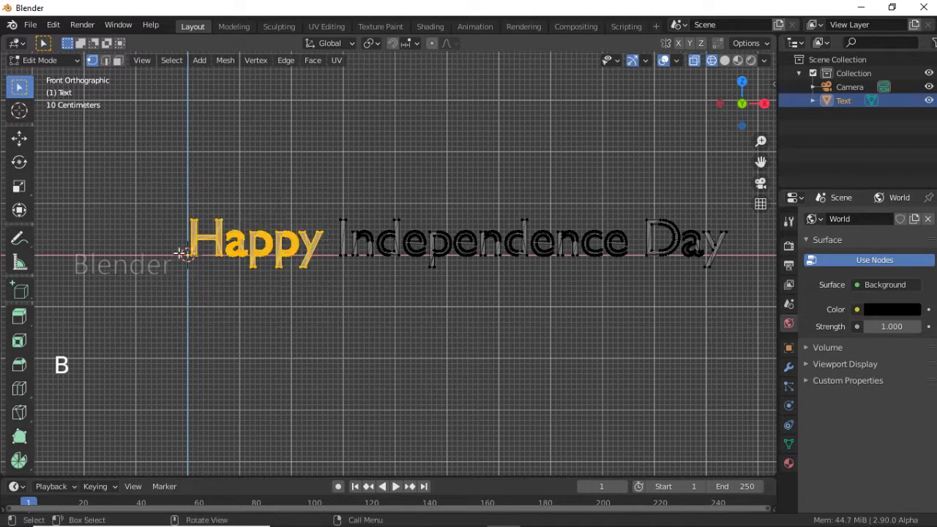
pyautogui.press('p')
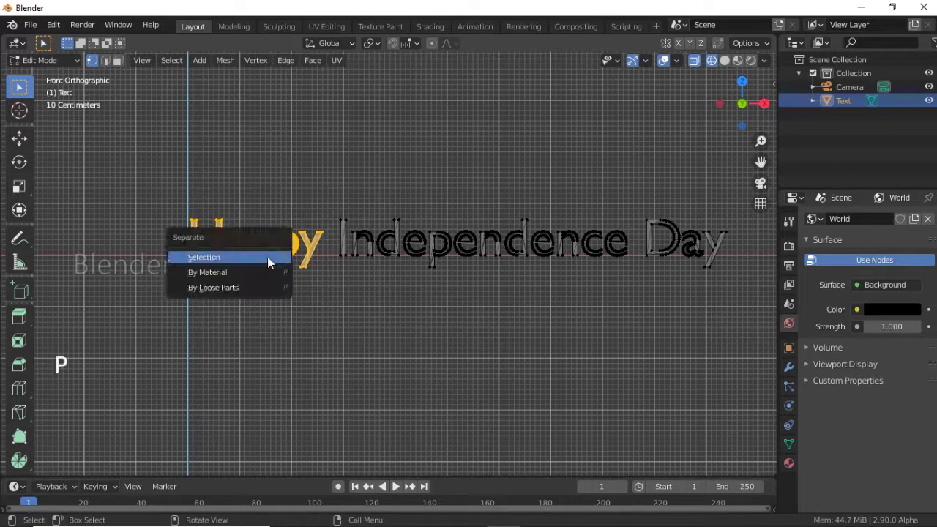
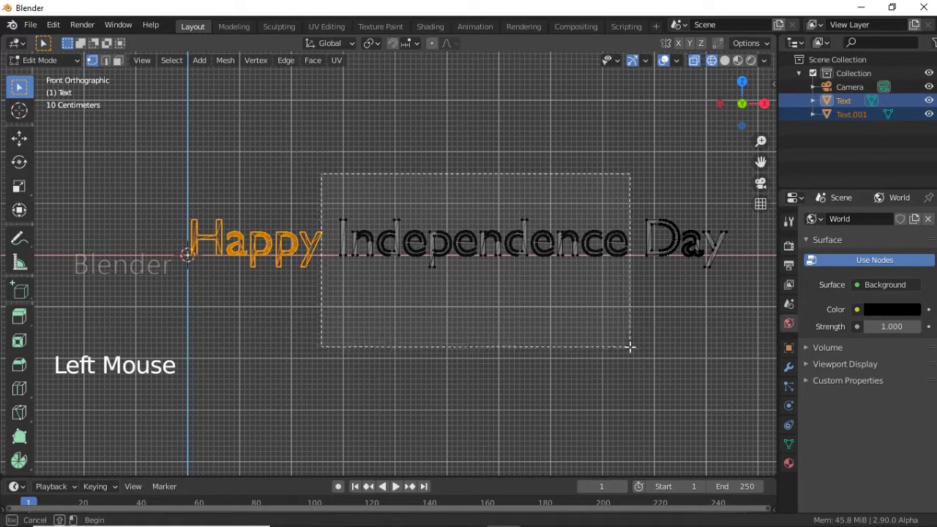
pyautogui.press('p')
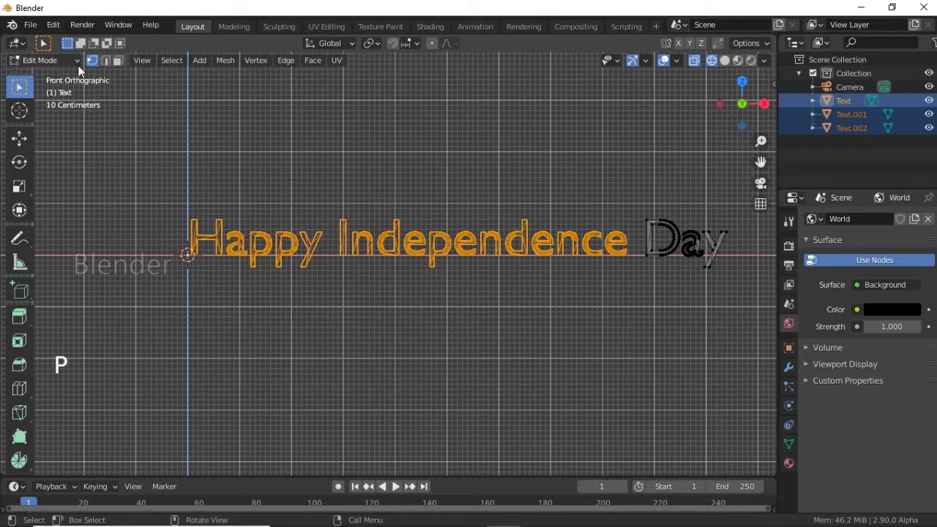
pyautogui.click(79, 65)
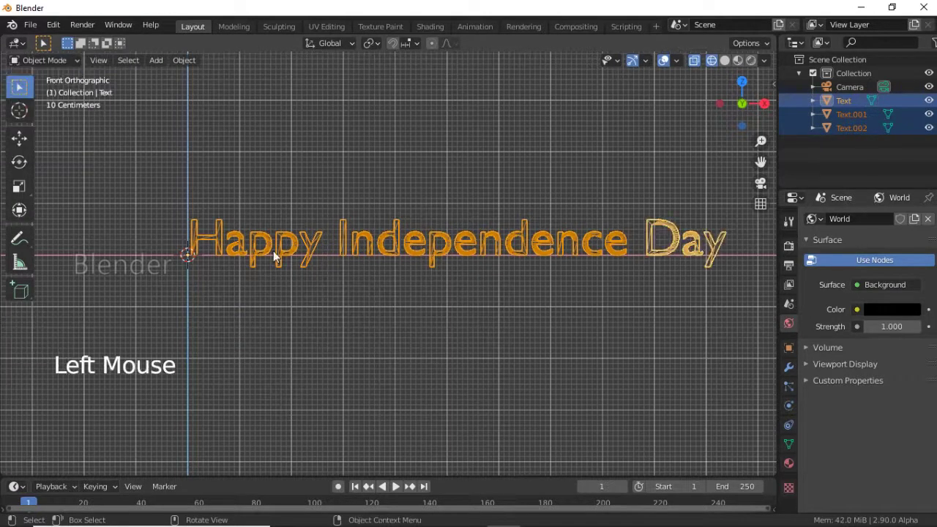
# Select Text.001 and create a new material for it.
pyautogui.click(277, 242)
pyautogui.click(416, 248)
pyautogui.click(671, 251)
pyautogui.click(730, 65)
pyautogui.click(234, 251)
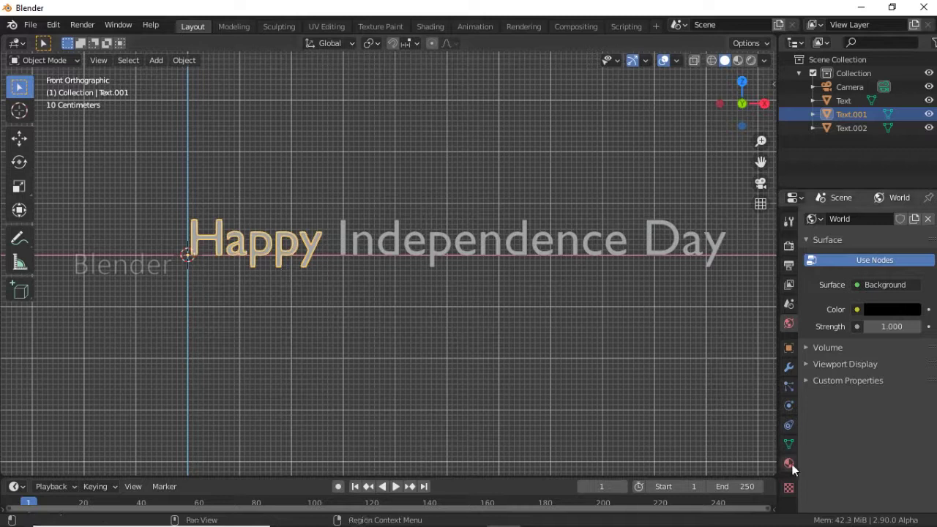
# Make the material an Emission shader with orange colour and preview materials in the viewport.
pyautogui.click(796, 469)
pyautogui.click(859, 285)
pyautogui.click(880, 363)
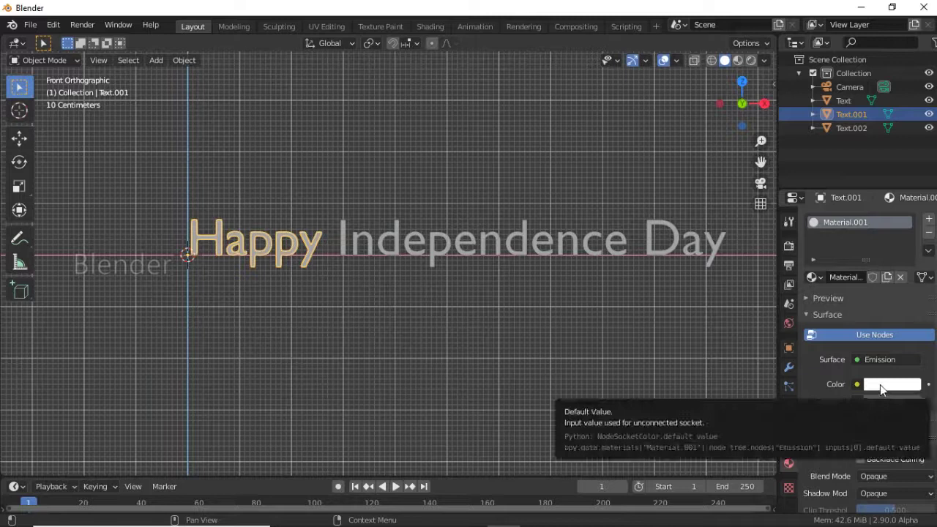
pyautogui.click(884, 389)
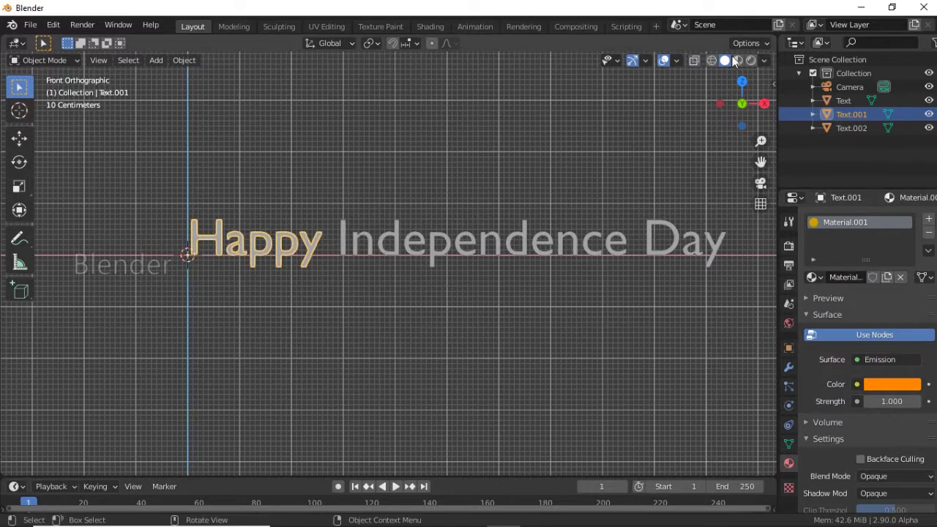
pyautogui.click(741, 65)
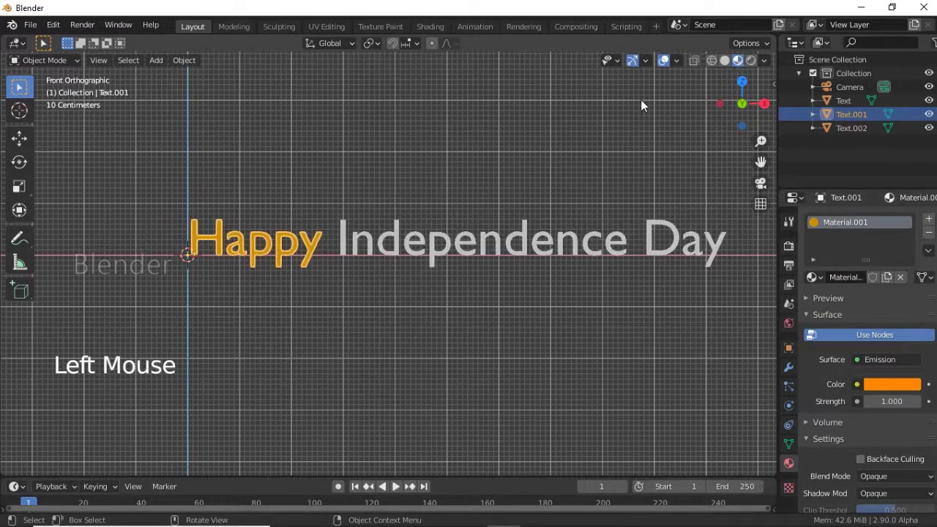
# Switch the viewport to rendered shading to see the words against the black background.
pyautogui.click(756, 67)
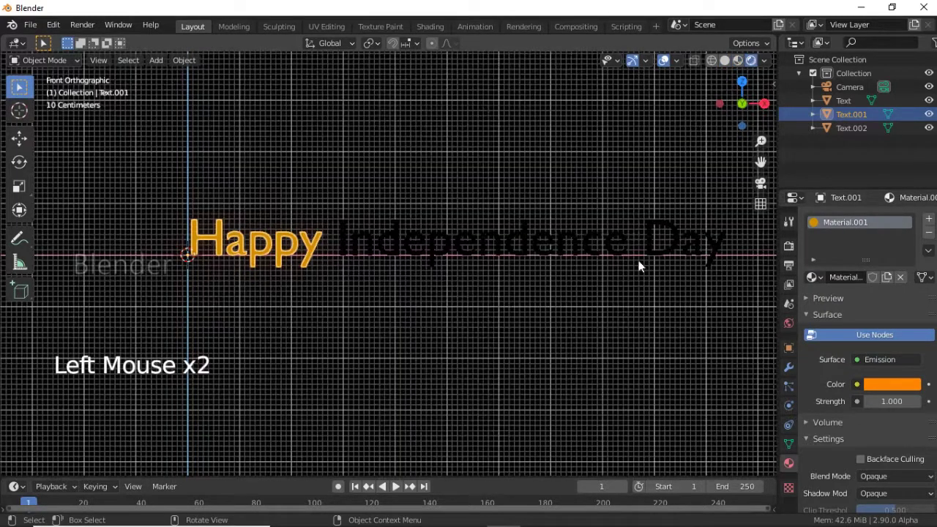
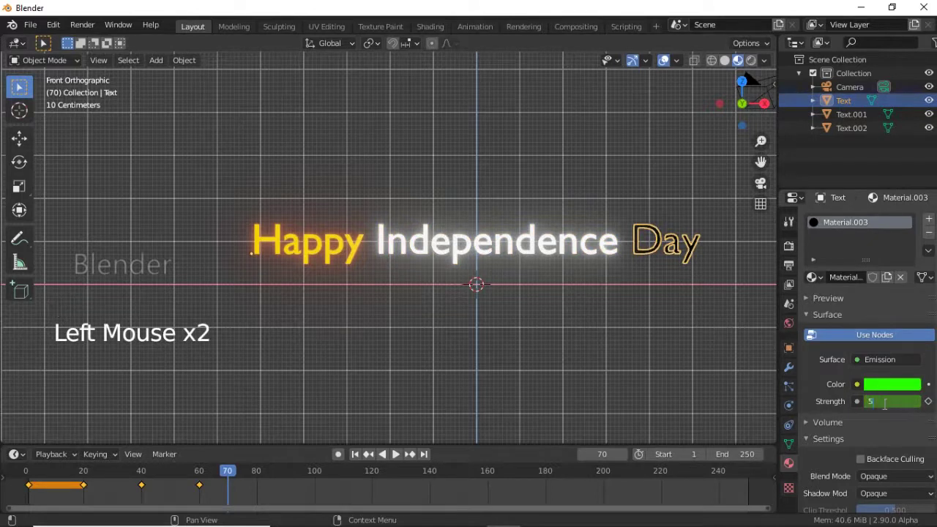
# Keyframe the Day word's emission strength at 5 on frame 70.
pyautogui.press('i')
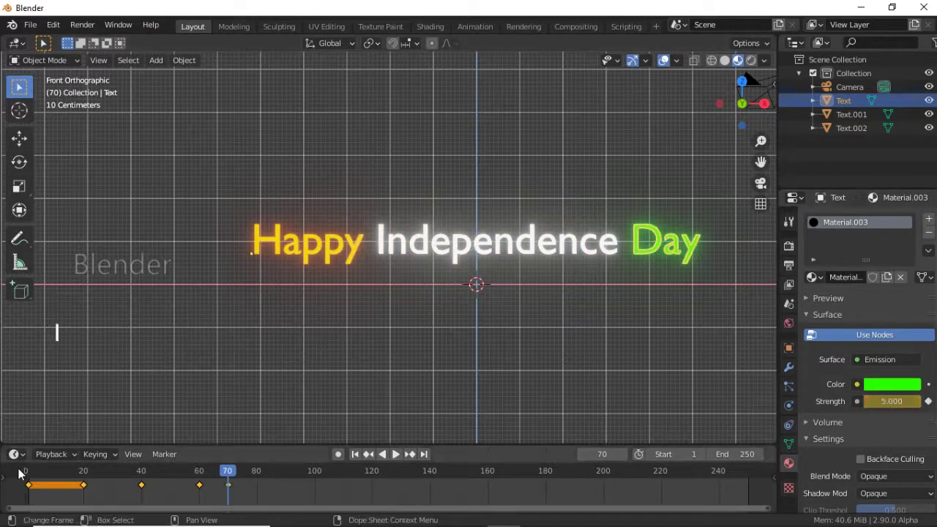
pyautogui.click(29, 469)
pyautogui.click(403, 460)
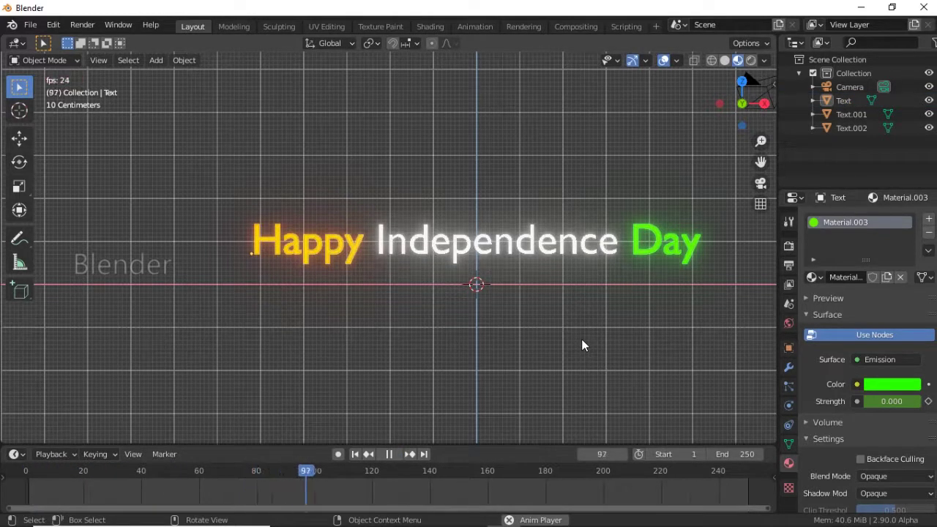
pyautogui.press('space')
pyautogui.click(29, 476)
pyautogui.press('space')
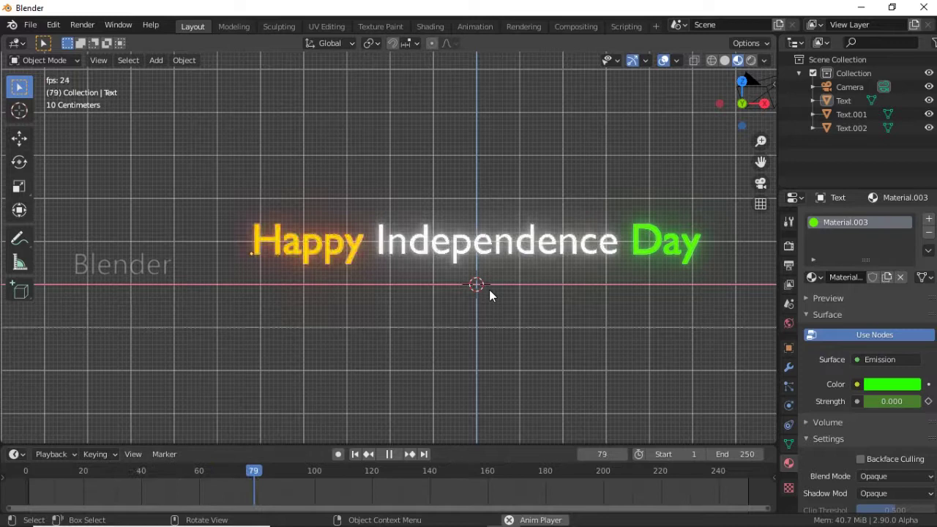
pyautogui.press('space')
pyautogui.middleClick(489, 266)
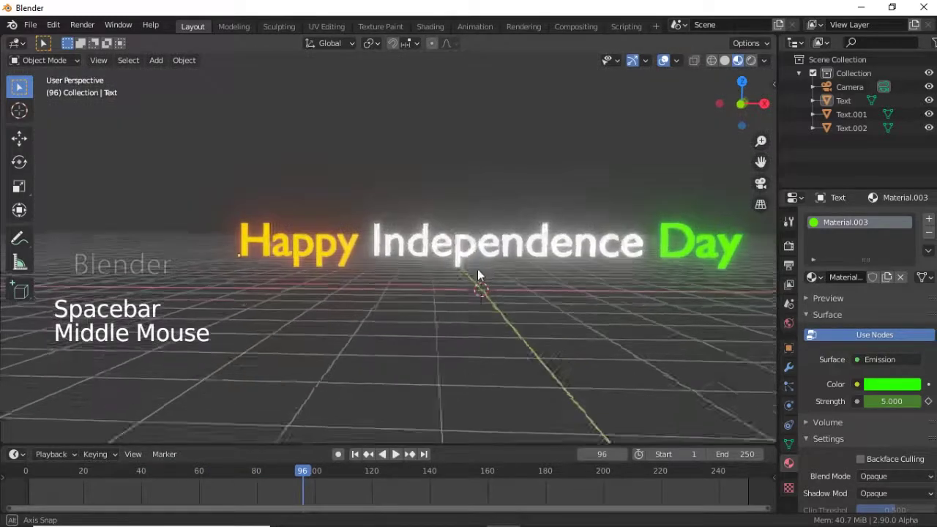
pyautogui.scroll(-3)
pyautogui.middleClick(416, 392)
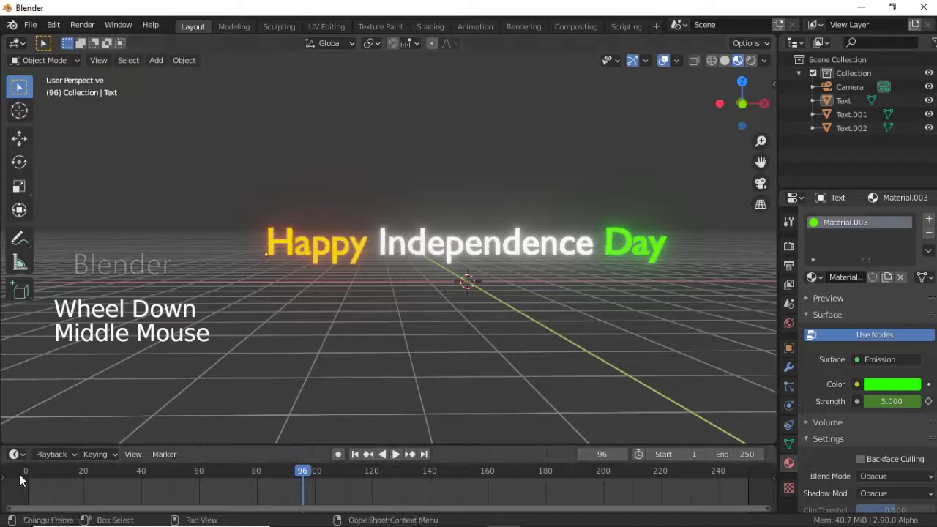
pyautogui.click(205, 487)
pyautogui.click(402, 457)
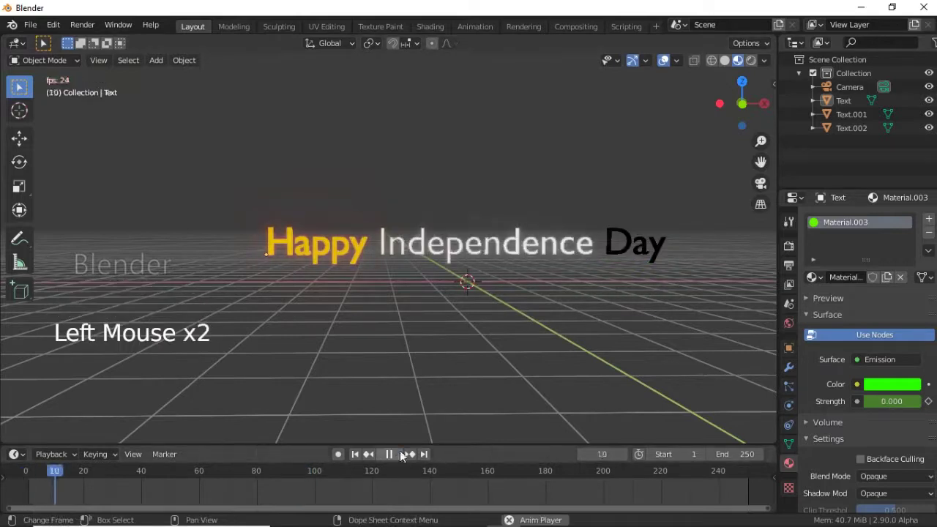
pyautogui.middleClick(510, 374)
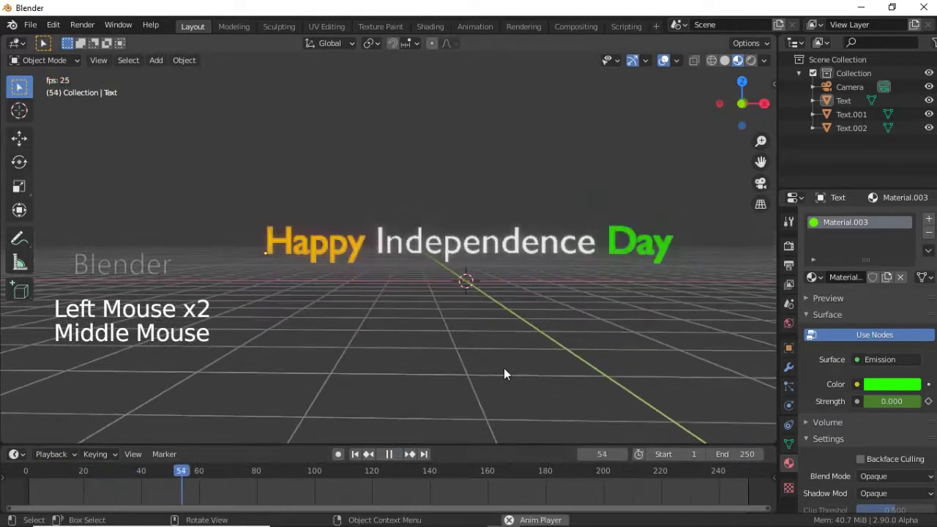
pyautogui.click(387, 458)
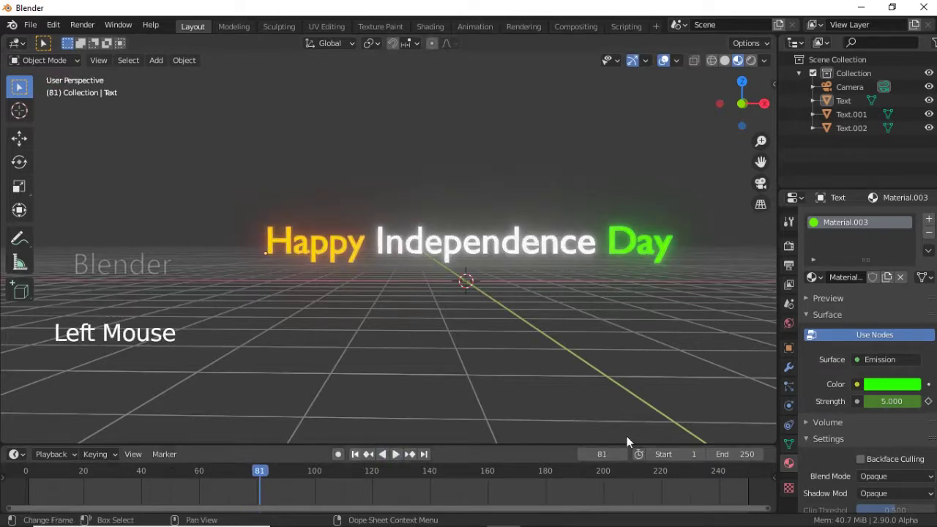
pyautogui.click(541, 242)
pyautogui.click(328, 250)
pyautogui.click(640, 240)
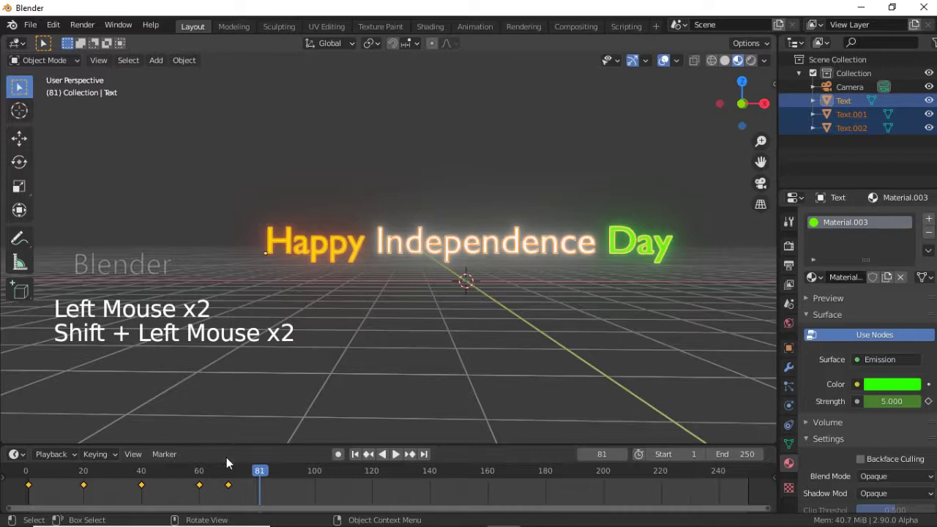
# Remove the stray keyframe near frame 70 and move the playhead to frame 80.
pyautogui.click(234, 487)
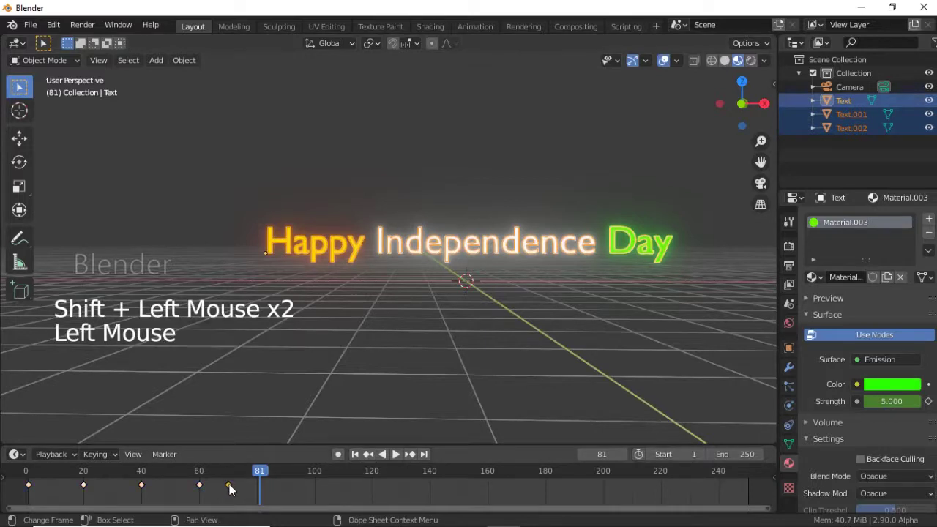
pyautogui.rightClick(235, 488)
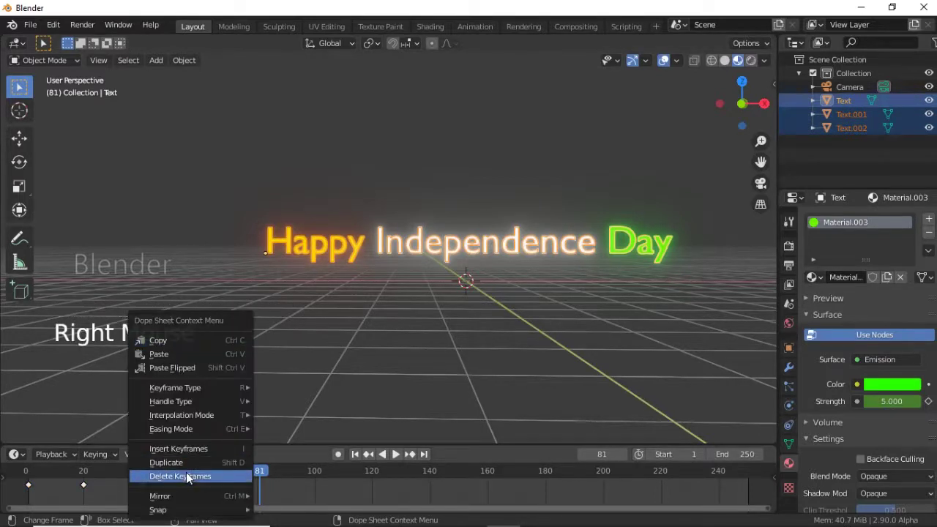
pyautogui.click(230, 472)
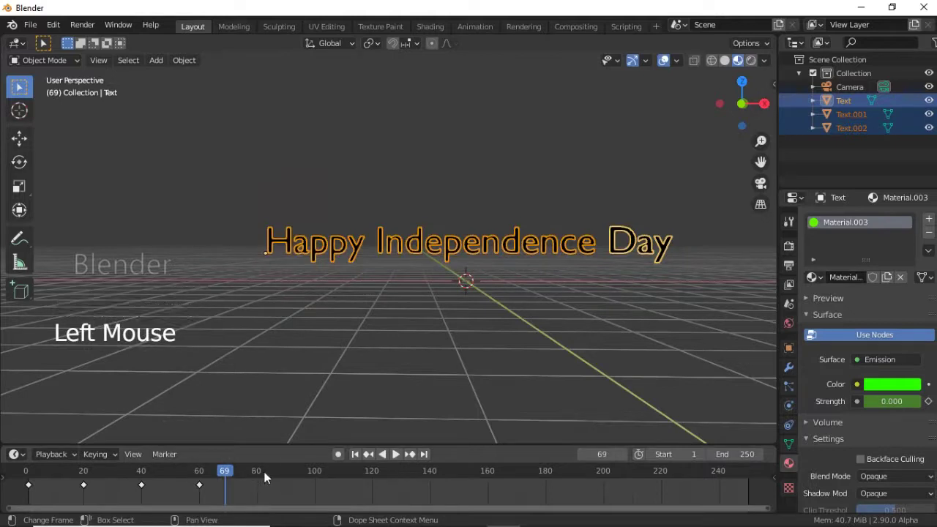
pyautogui.click(261, 472)
pyautogui.click(261, 476)
pyautogui.middleClick(418, 298)
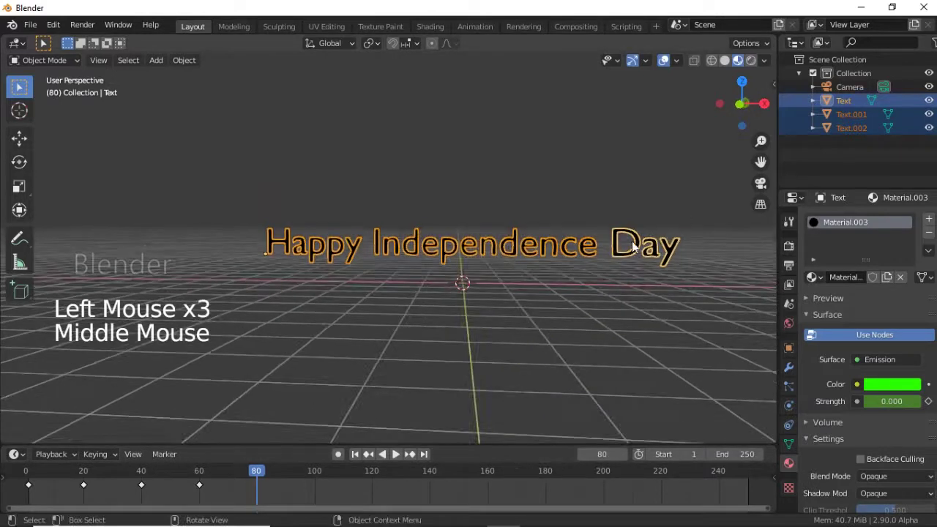
# Key the green Day text's emission strength at 0 on frame 80.
pyautogui.click(633, 249)
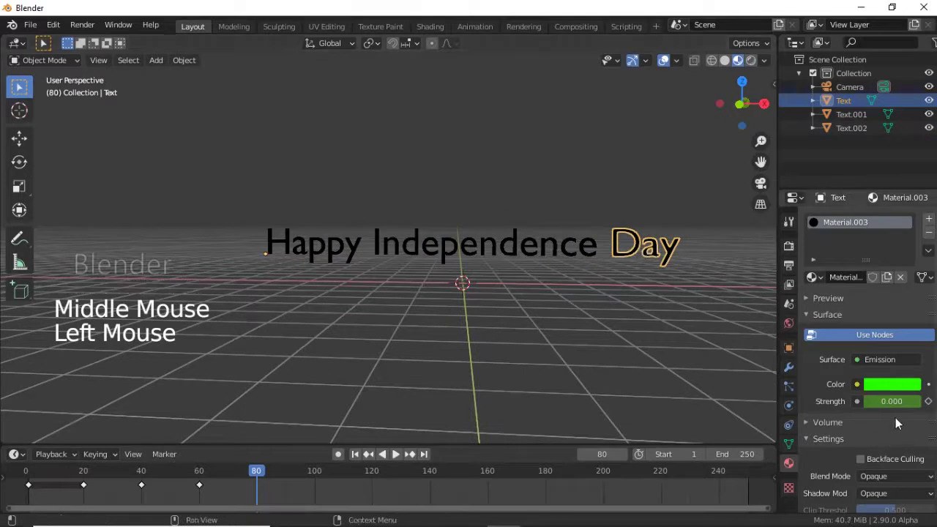
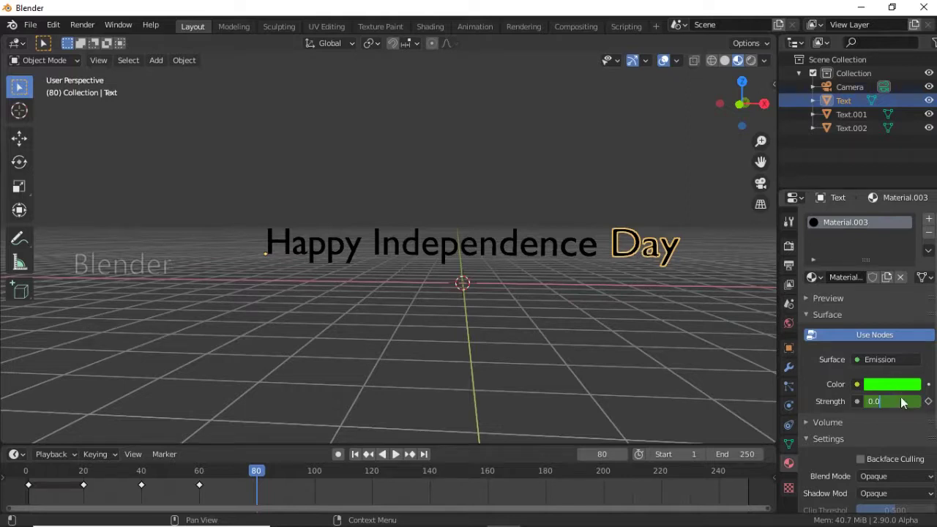
pyautogui.press('i')
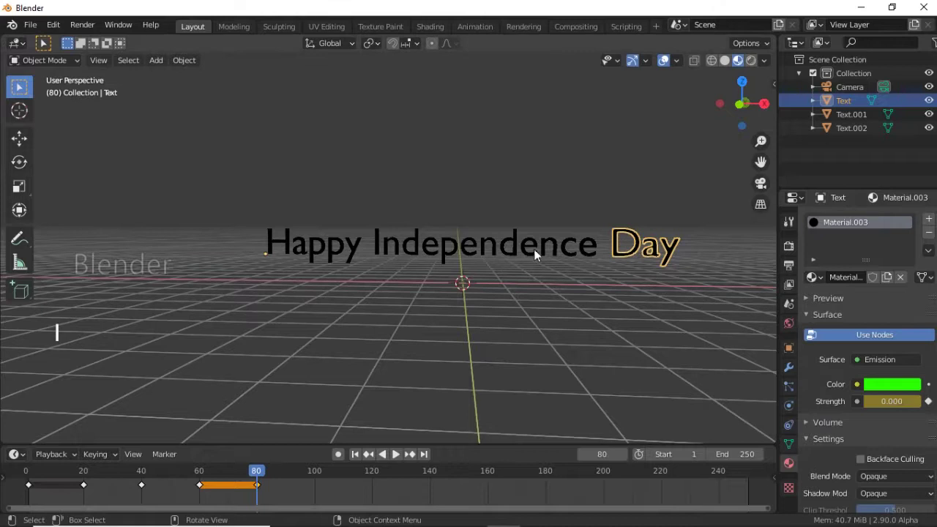
pyautogui.click(539, 253)
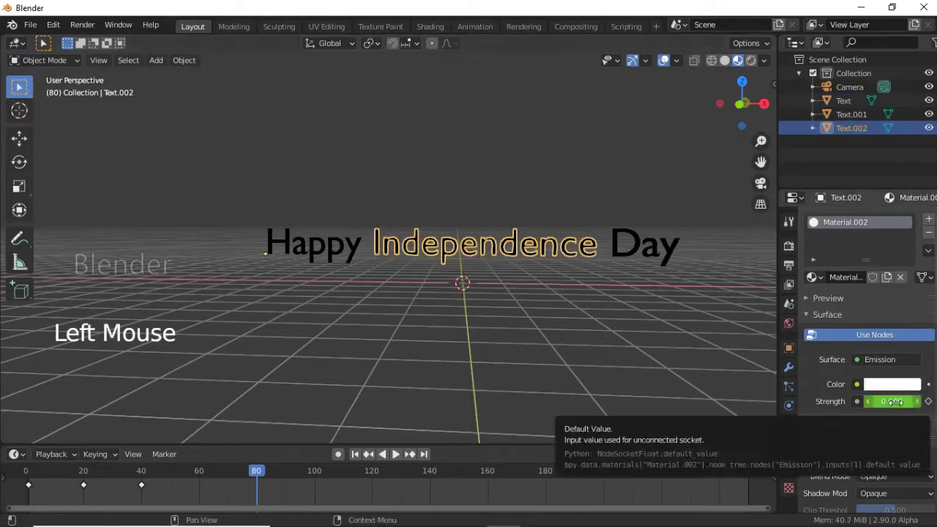
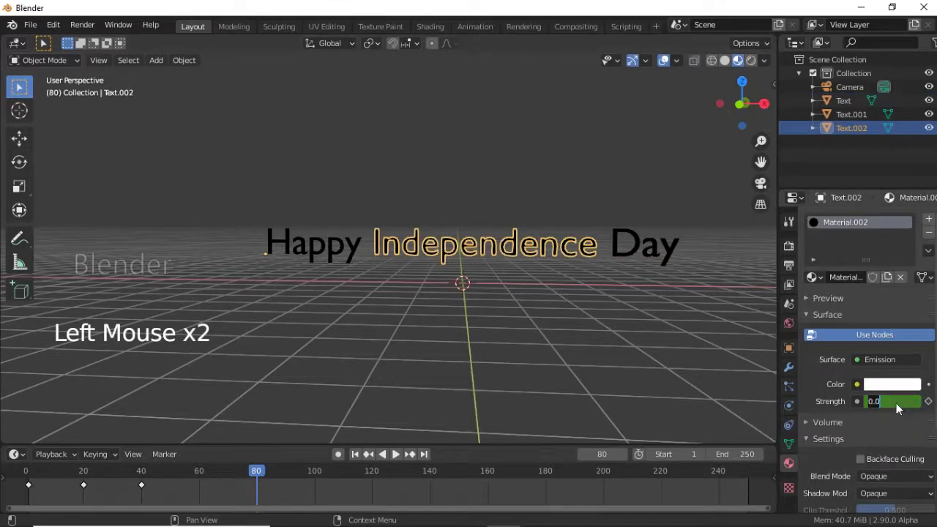
# Key emission strength 0 at frame 80 for Text.002 and Text.001.
pyautogui.press('i')
pyautogui.click(347, 247)
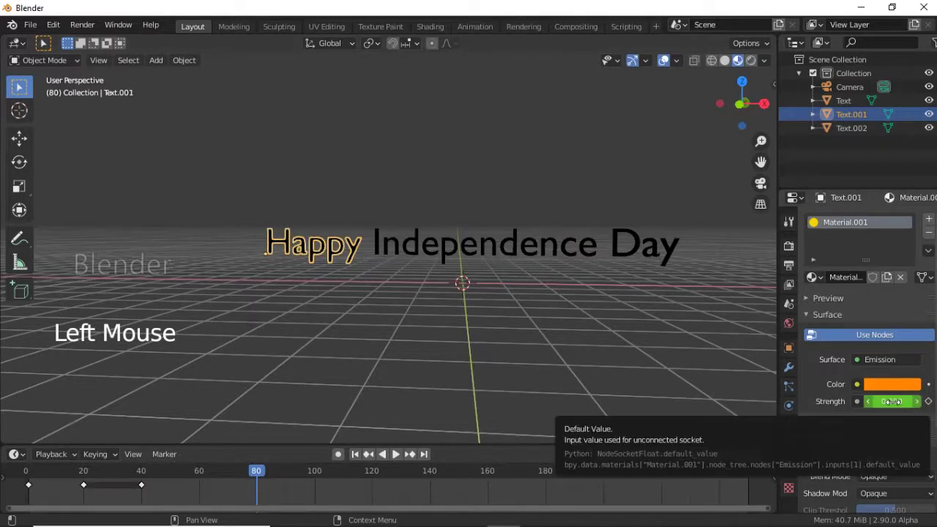
pyautogui.press('i')
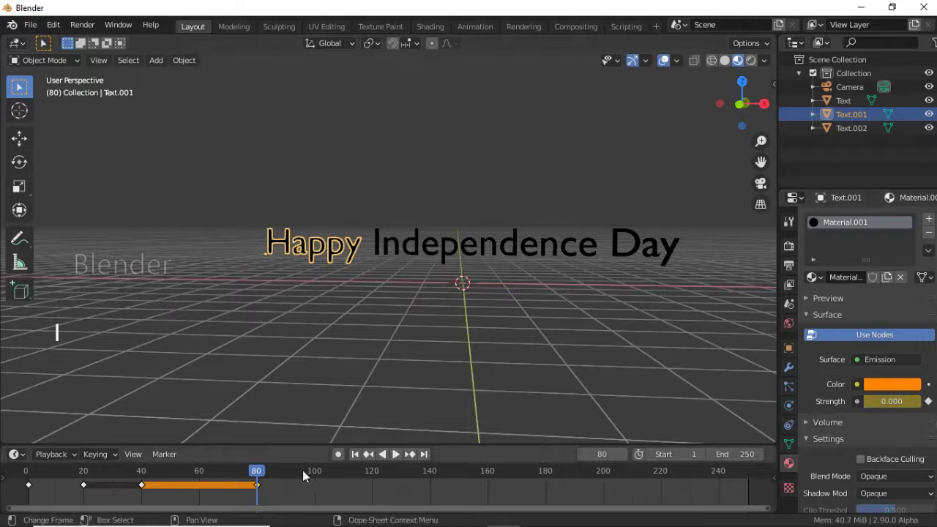
# At frame 100, key Text.001's orange emission strength at 5 so the middle word glows.
pyautogui.click(319, 479)
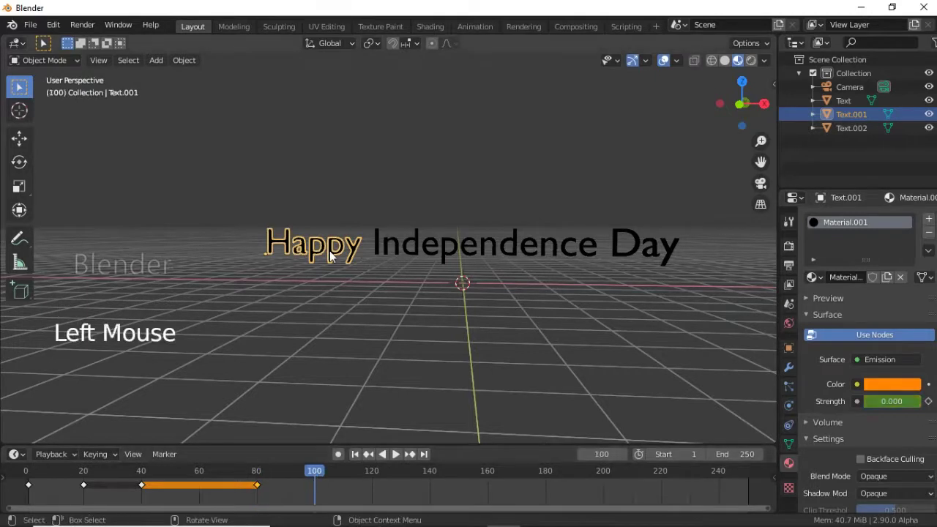
pyautogui.click(332, 253)
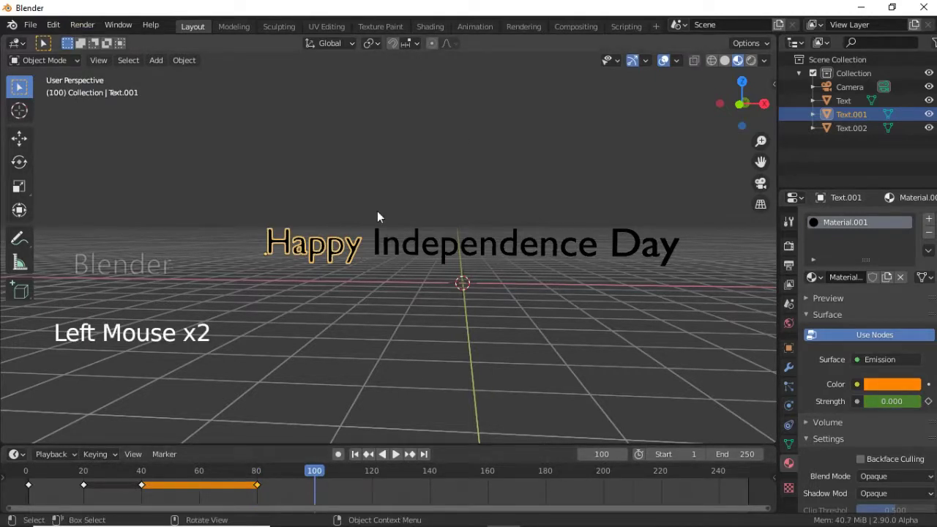
pyautogui.middleClick(330, 264)
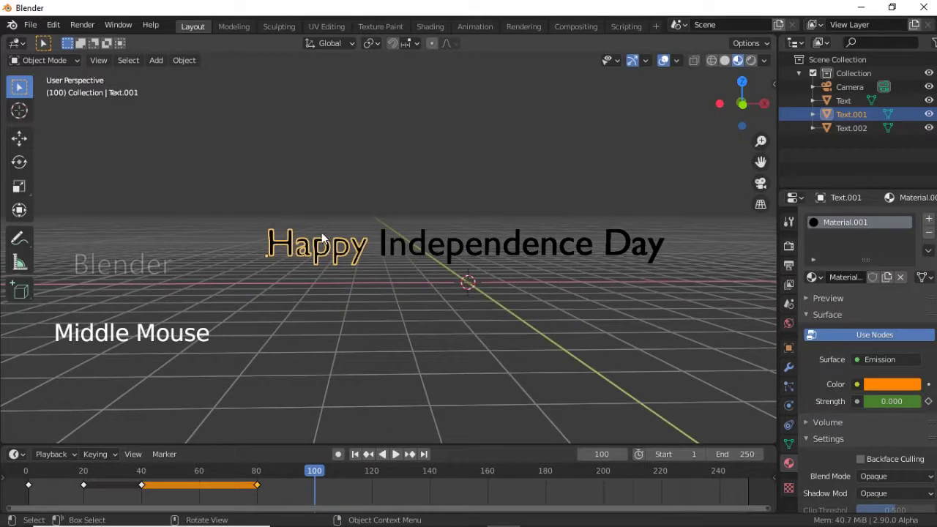
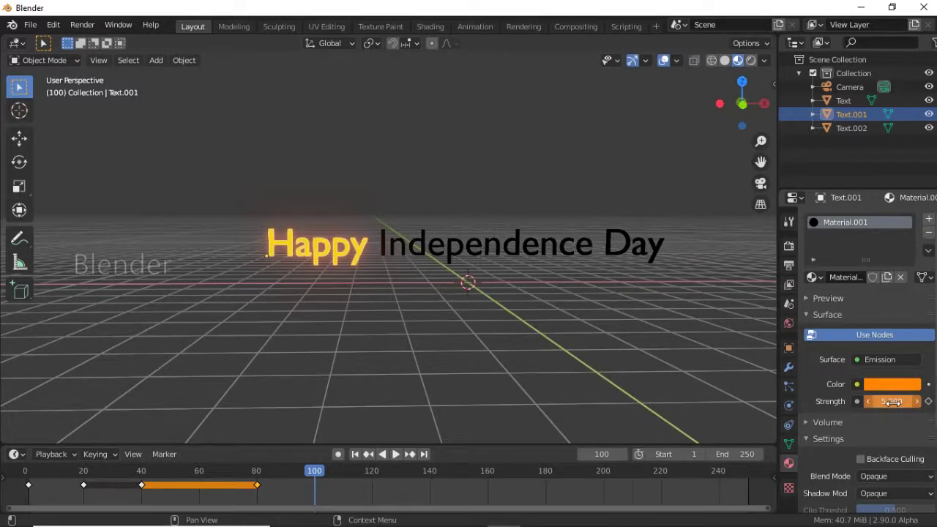
pyautogui.press('i')
pyautogui.click(433, 257)
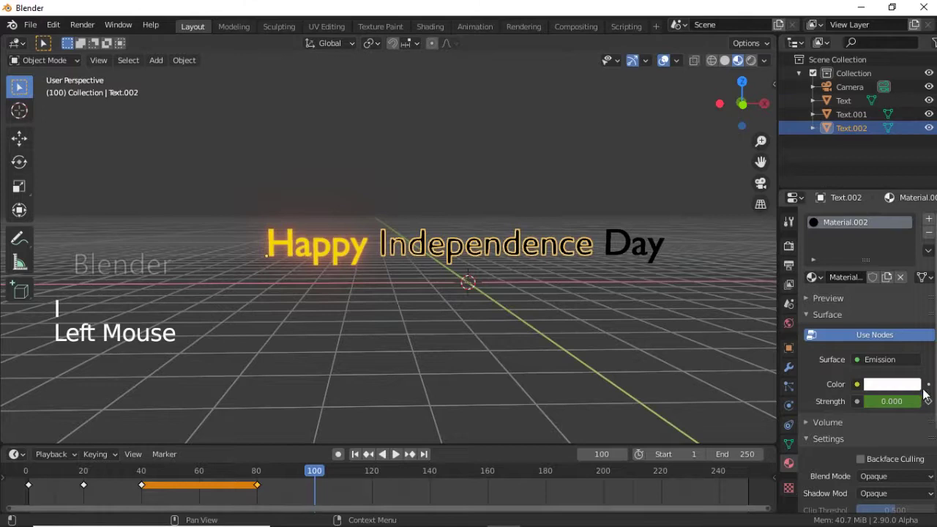
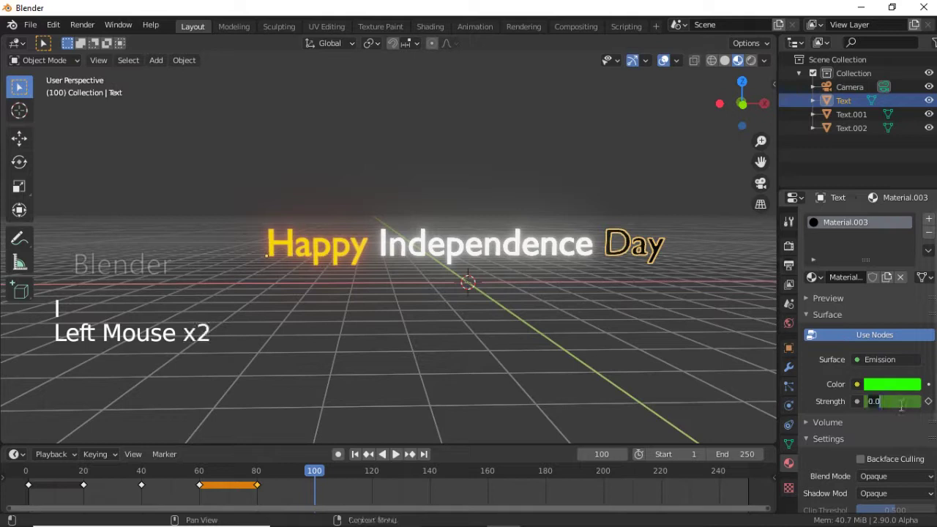
# Key Day's emission strength at 5 on frame 100 and play the sequence from frame 0.
pyautogui.press('i')
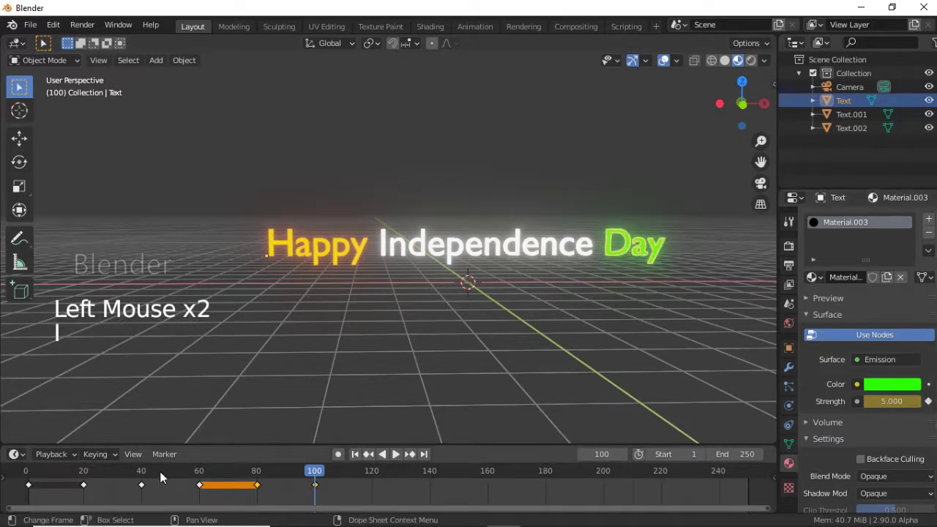
pyautogui.click(30, 473)
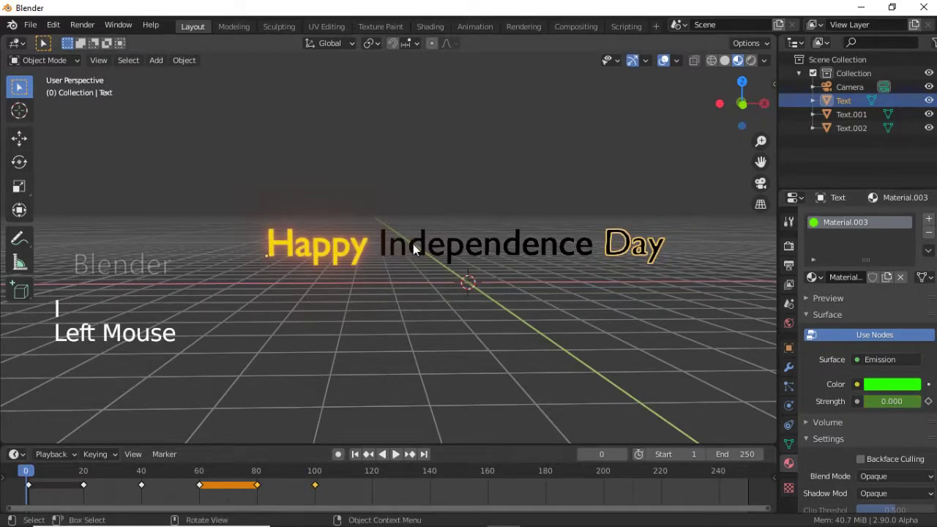
pyautogui.press('space')
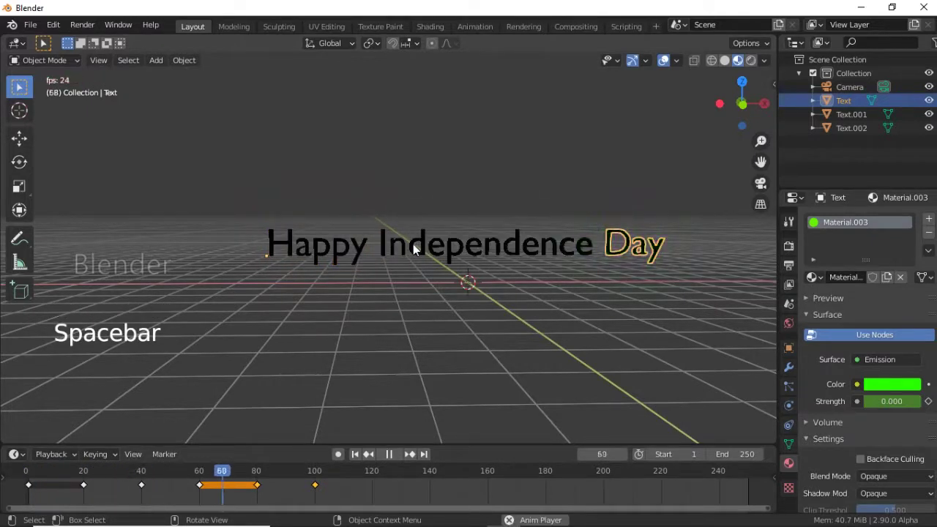
pyautogui.middleClick(445, 241)
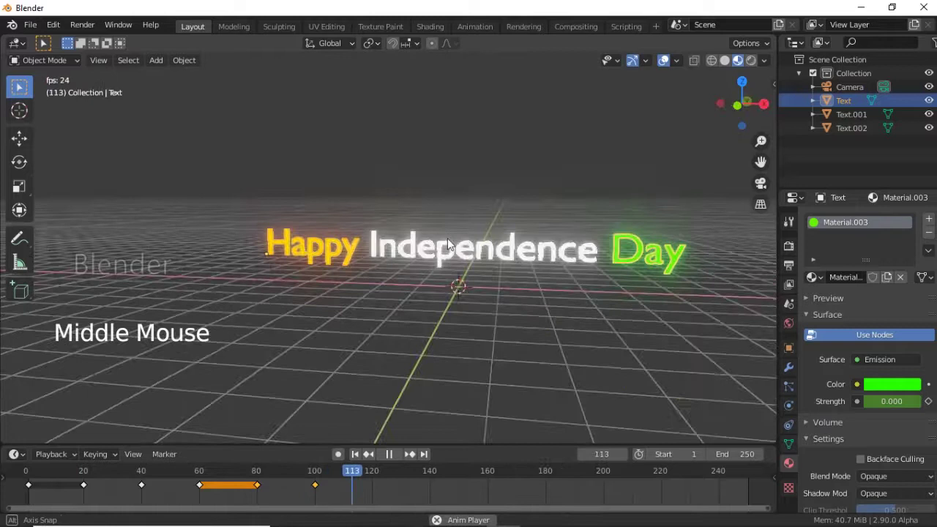
pyautogui.press('space')
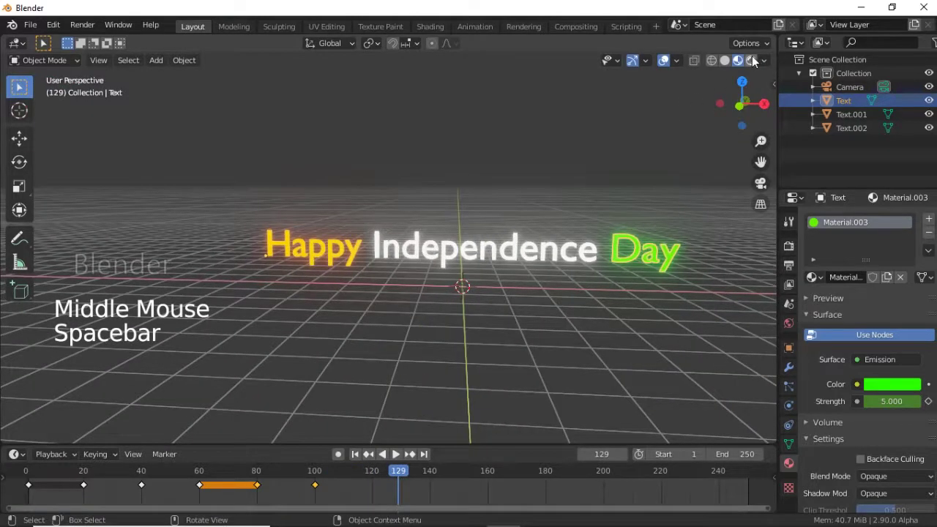
# Hide the grid and overlays and show the 3D view full screen on black.
pyautogui.click(755, 61)
pyautogui.middleClick(641, 172)
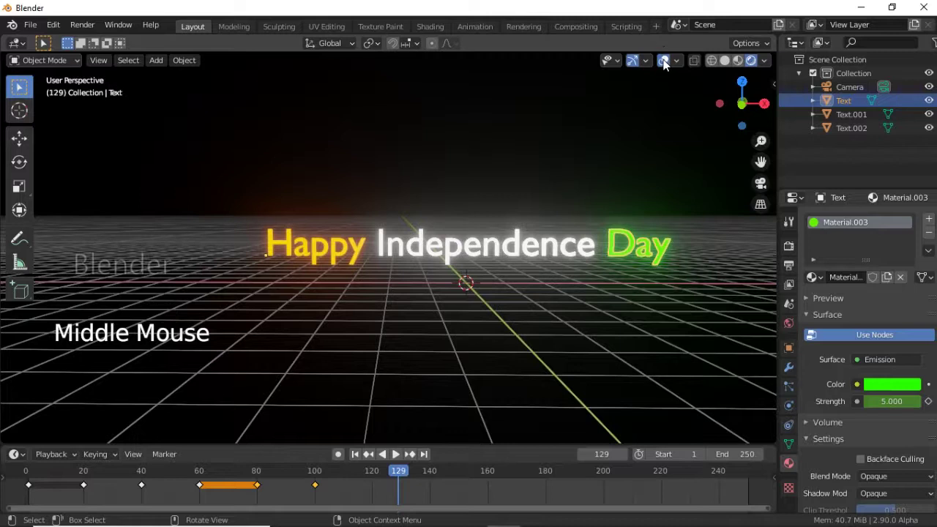
pyautogui.click(668, 64)
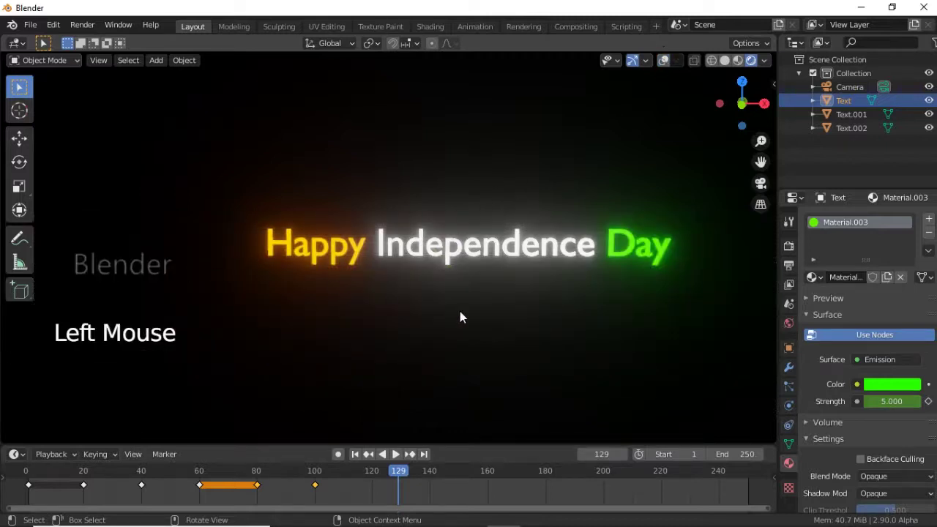
pyautogui.press('ctrl+space')
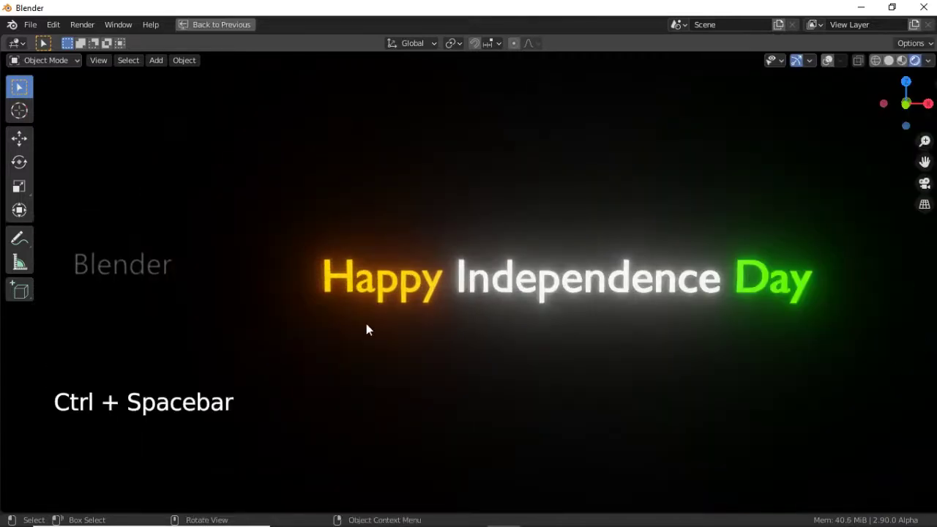